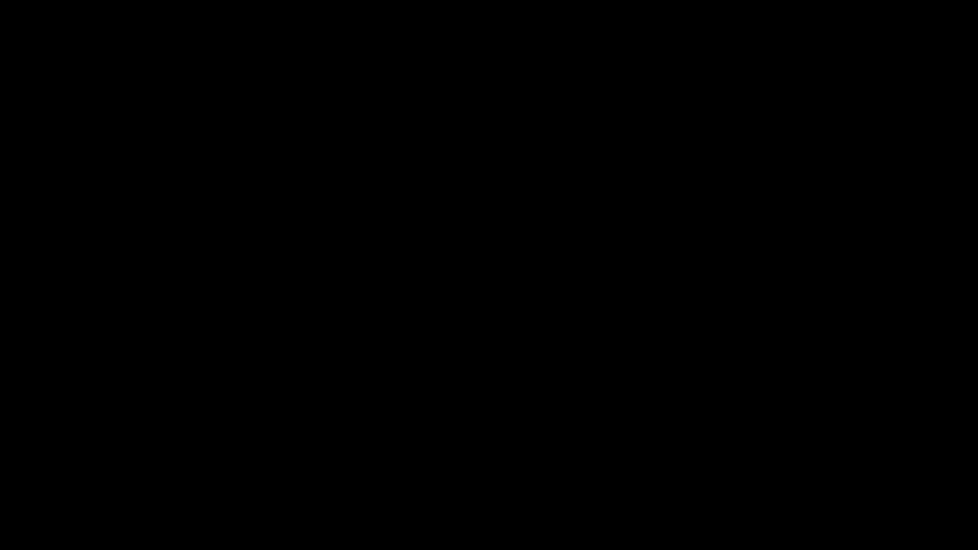
Add a cylinder and delete only the faces of its top and bottom caps
click(355, 234)
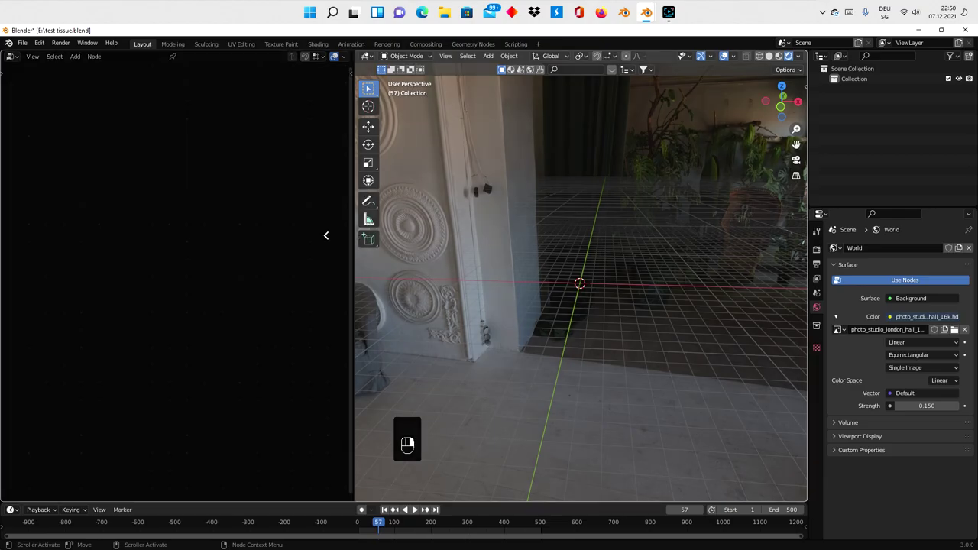
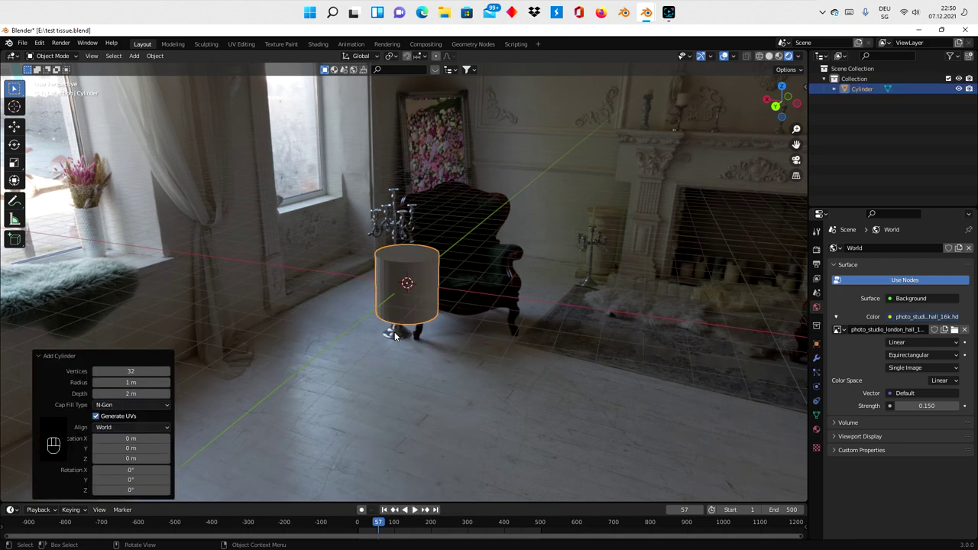
key(Tab)
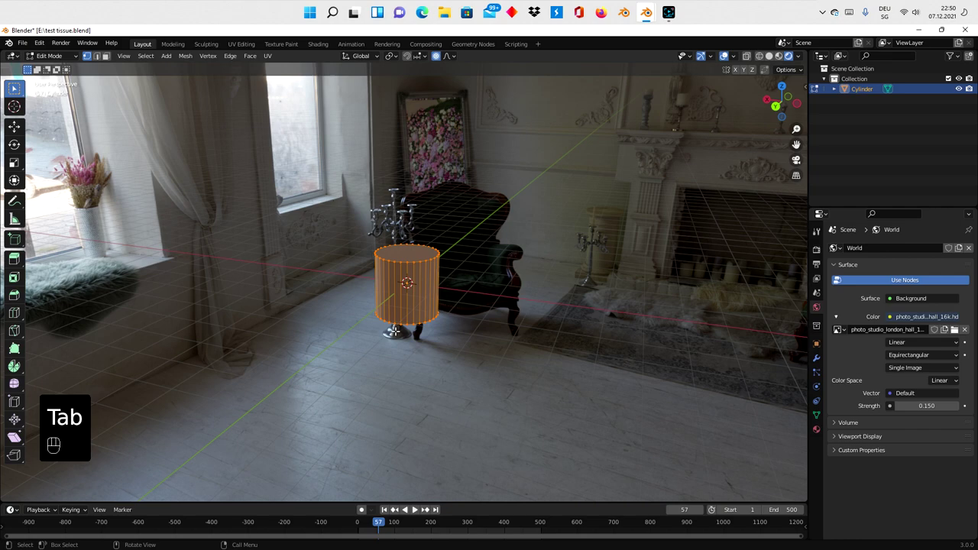
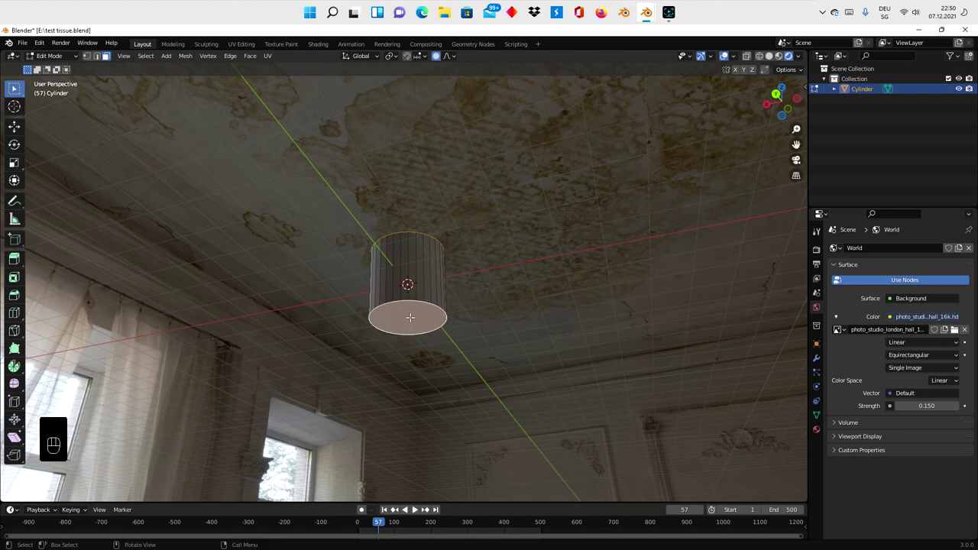
key(x)
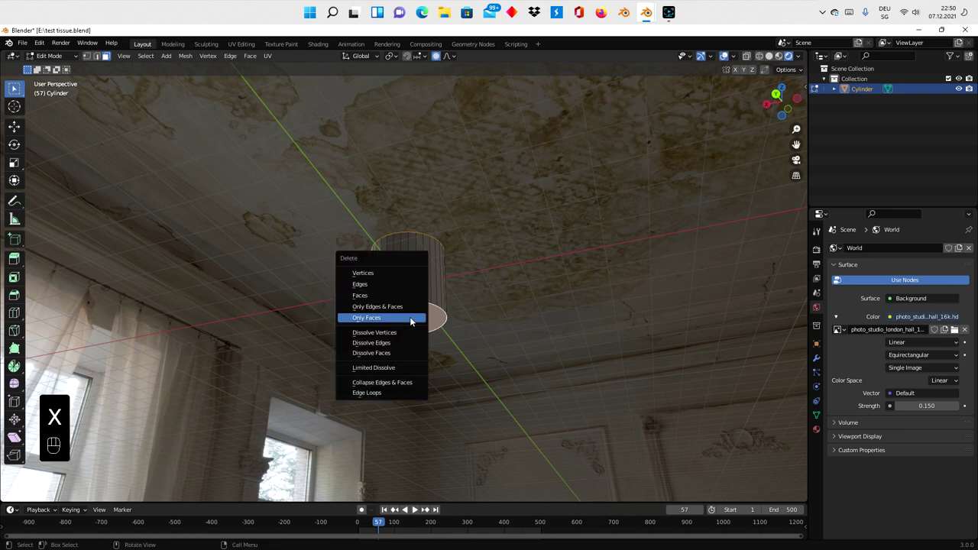
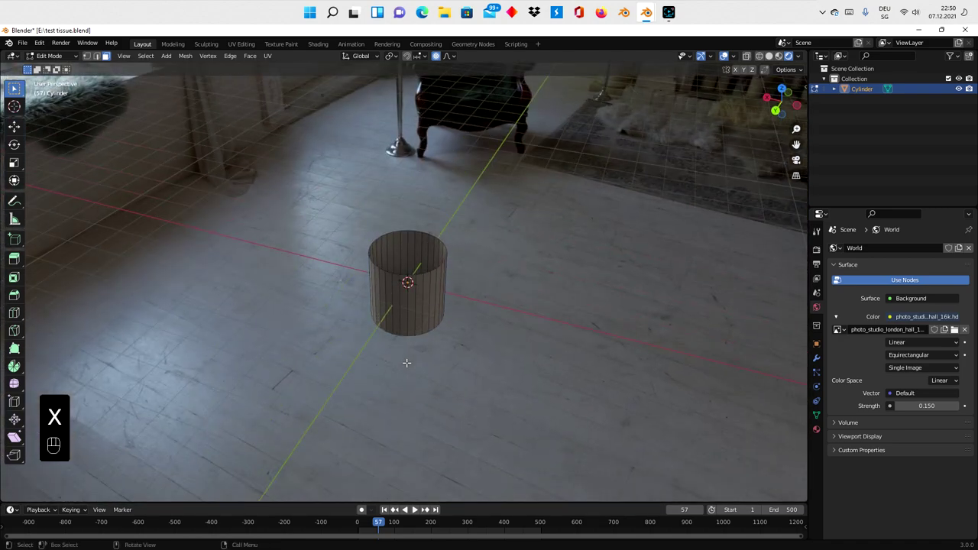
Stretch the open cylinder along Z to about 4.7 times its height
key(Tab)
key(s)
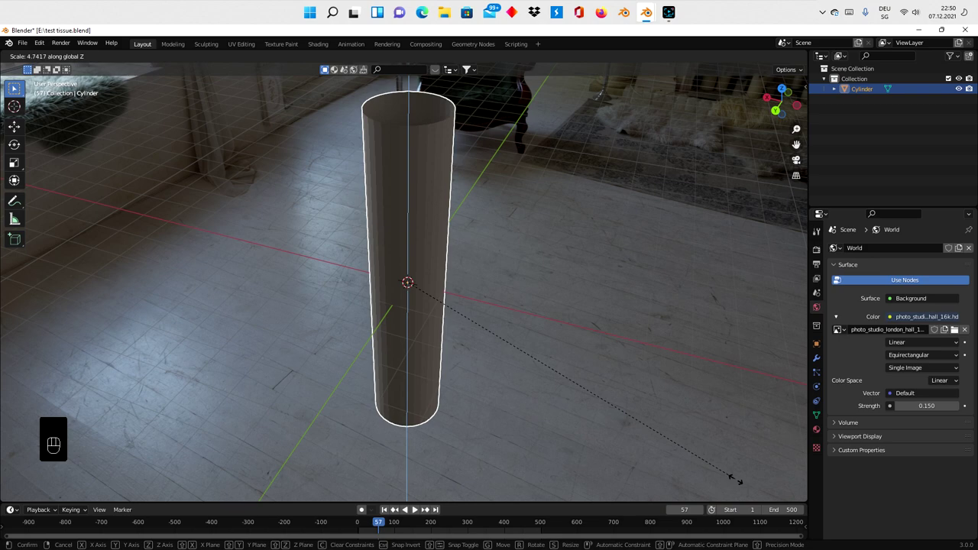
drag(569, 349, 560, 334)
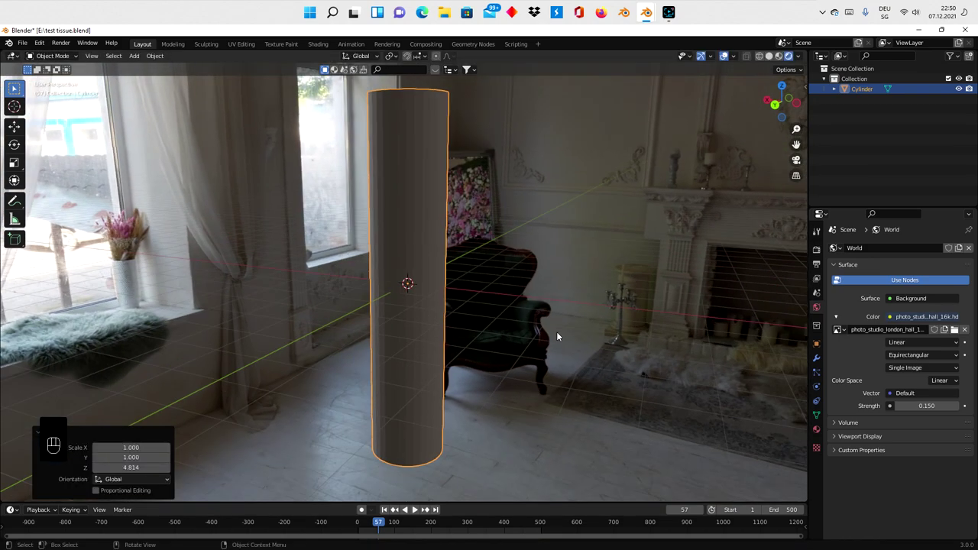
Loop-cut the tube into about 30 horizontal rings and delete all faces, leaving a wire grid
key(Tab)
key(ctrl+r)
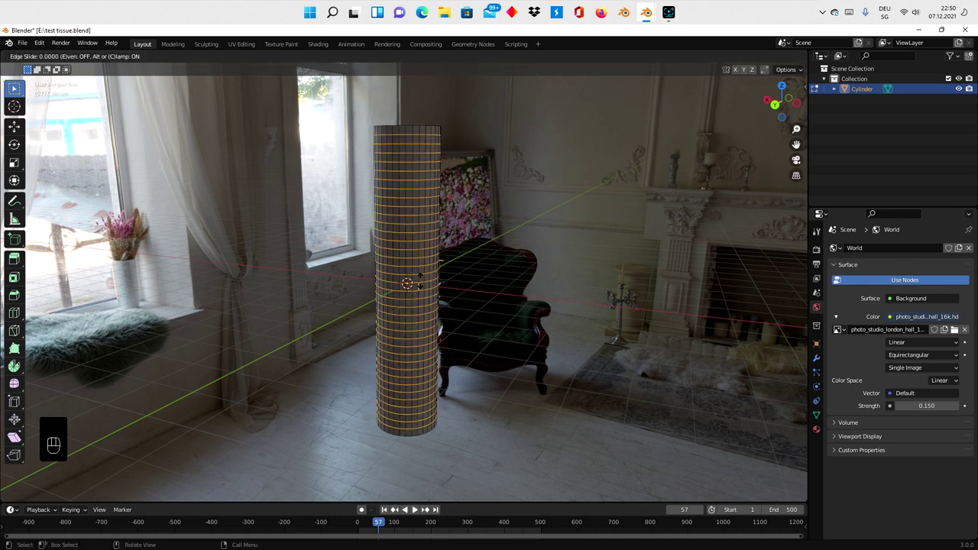
click(410, 57)
key(a)
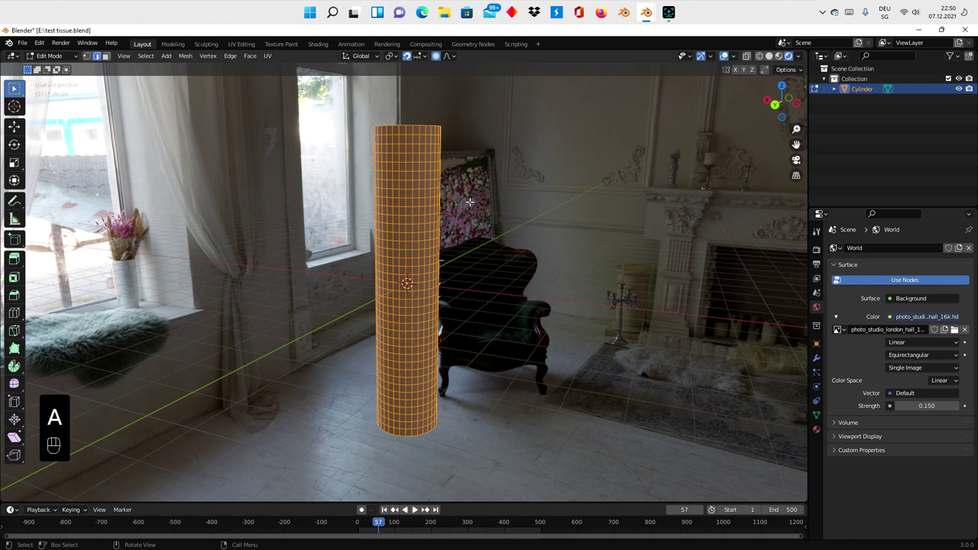
key(x)
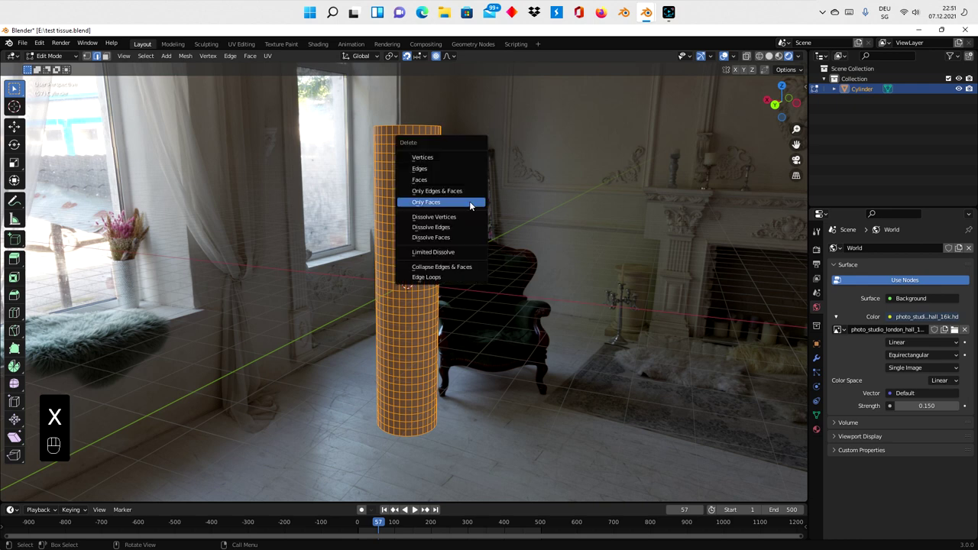
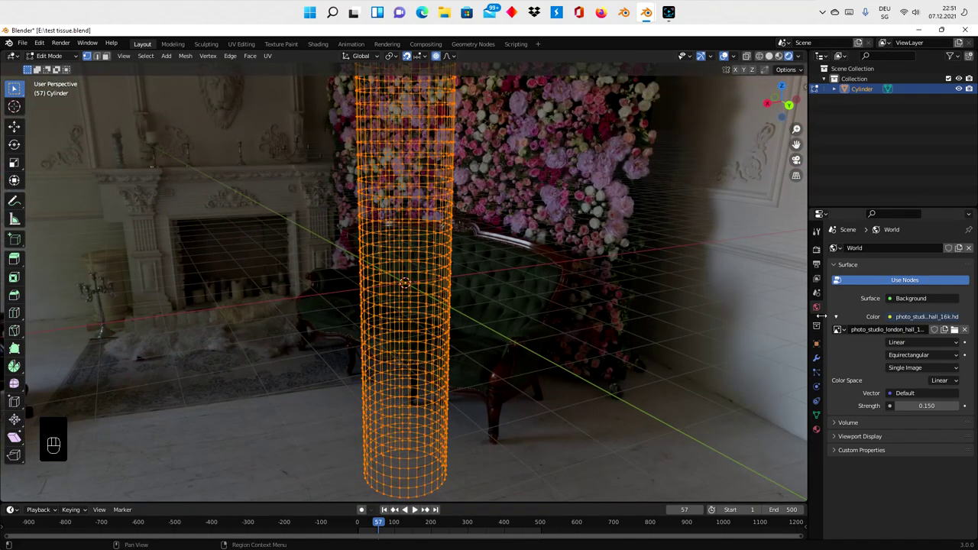
Lower World Strength to 0.050, widen the wire tube, and begin extruding its top loop
click(905, 408)
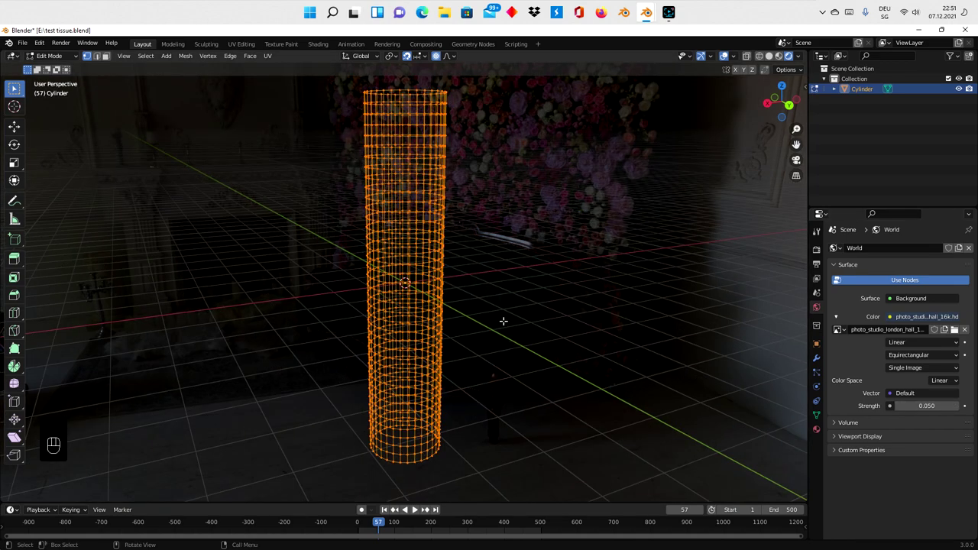
key(s)
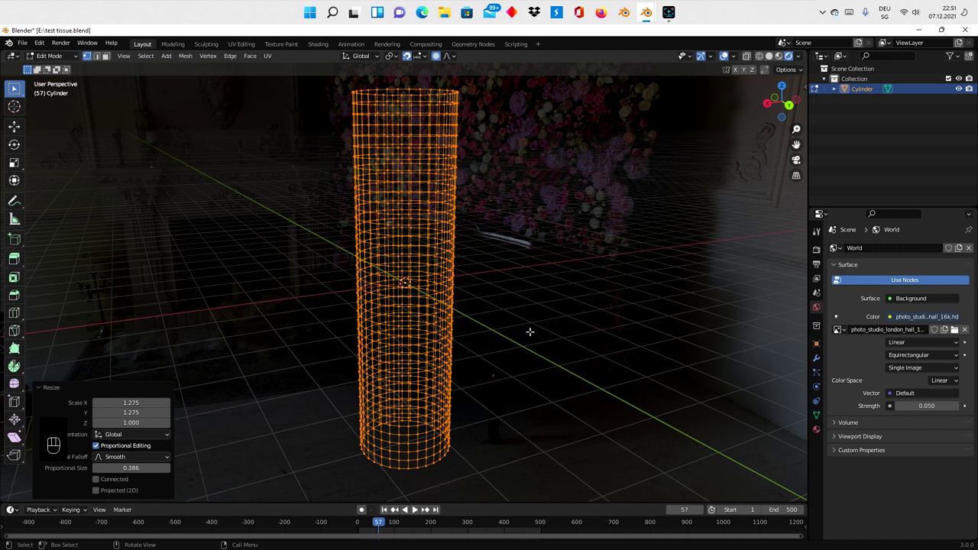
key(e)
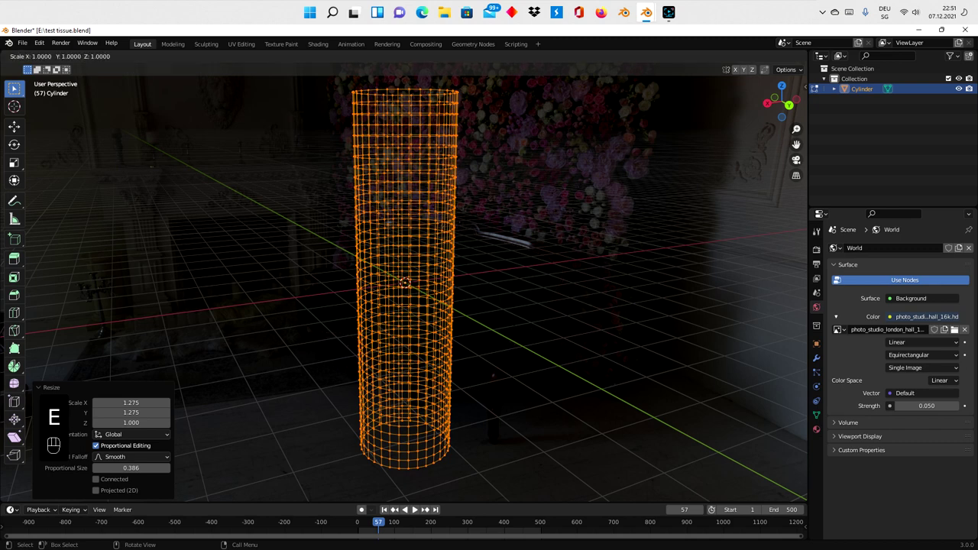
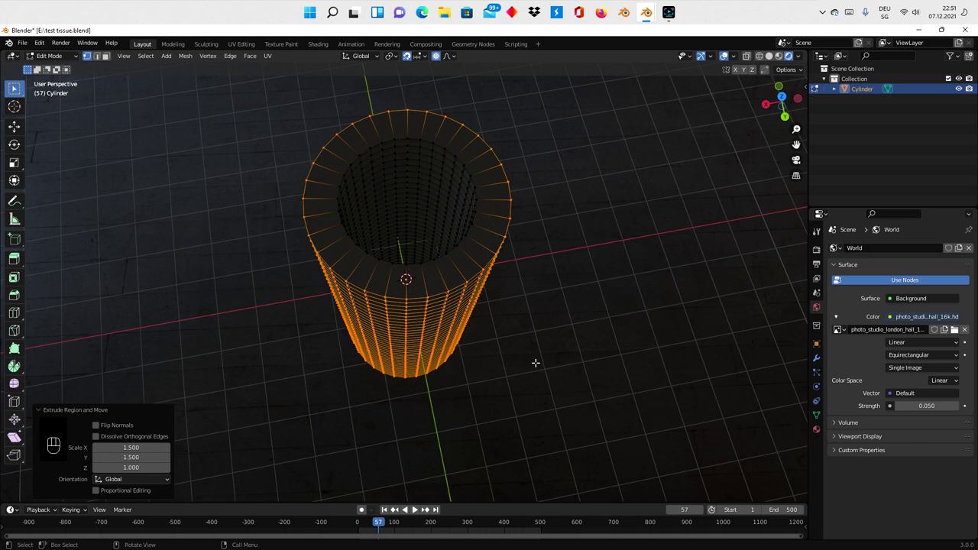
Extrude and spread the top rim into several concentric flat rings, then view it from above
key(ctrl+z)
key(e)
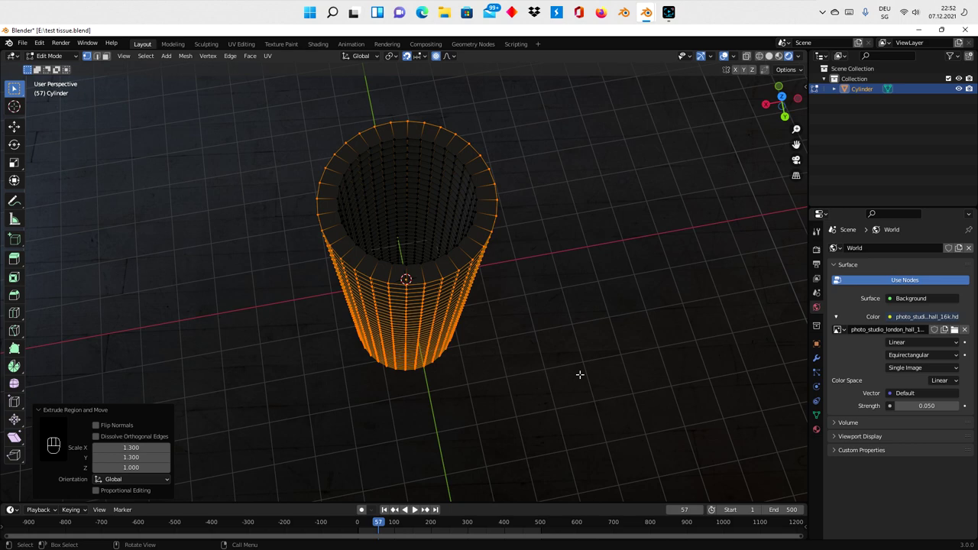
key(shift+r)
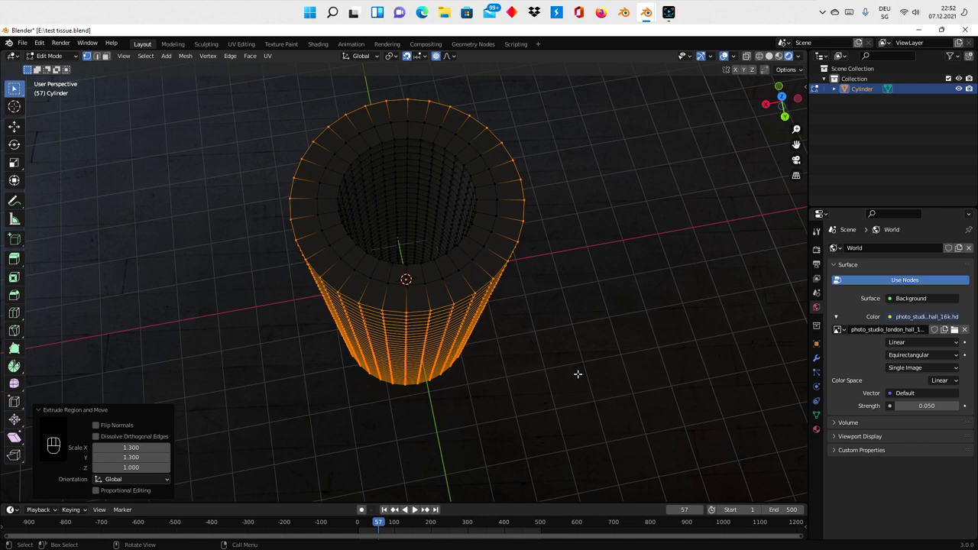
key(shift+r)
key(shift+r)
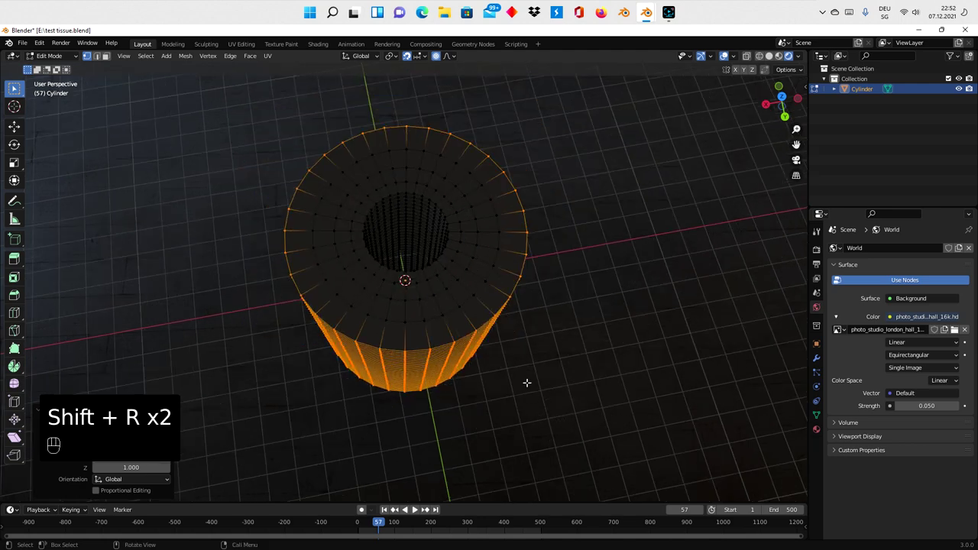
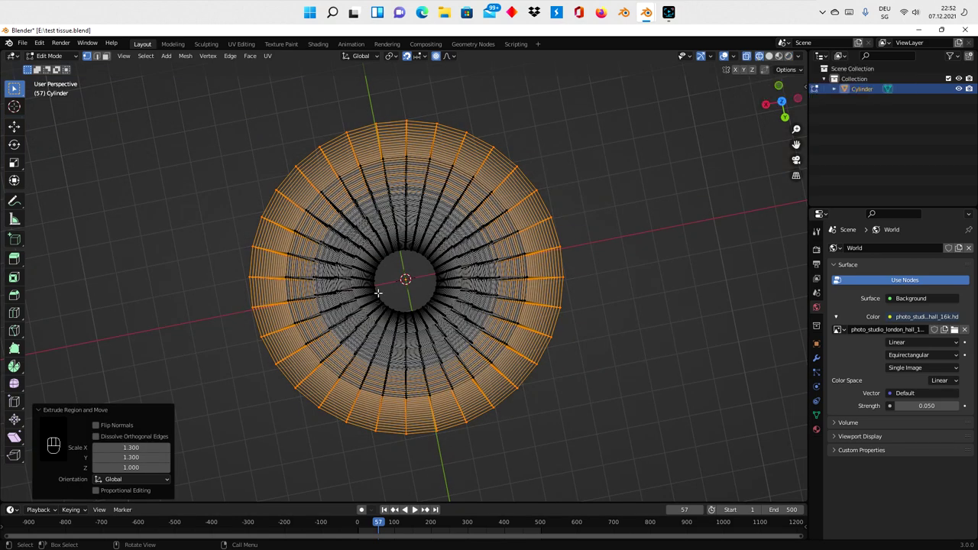
key(KP_7)
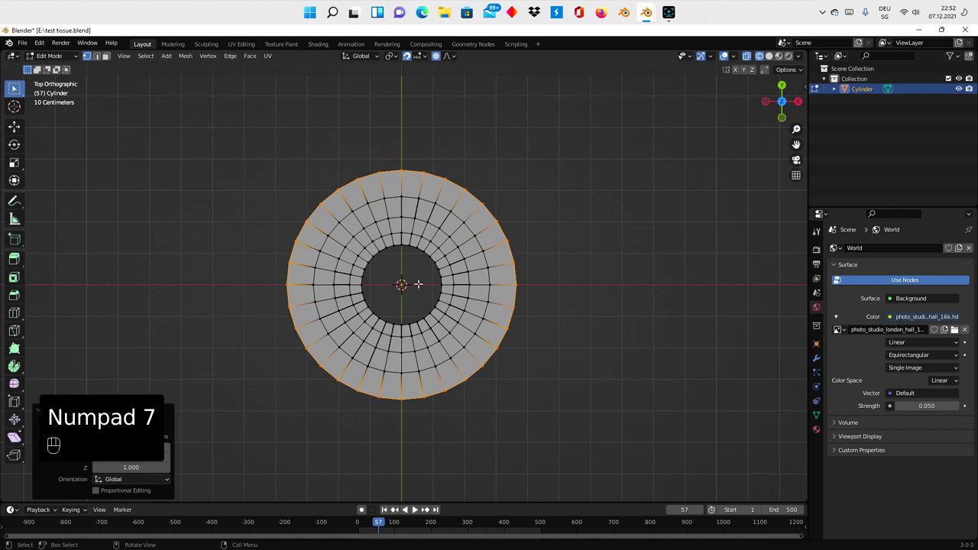
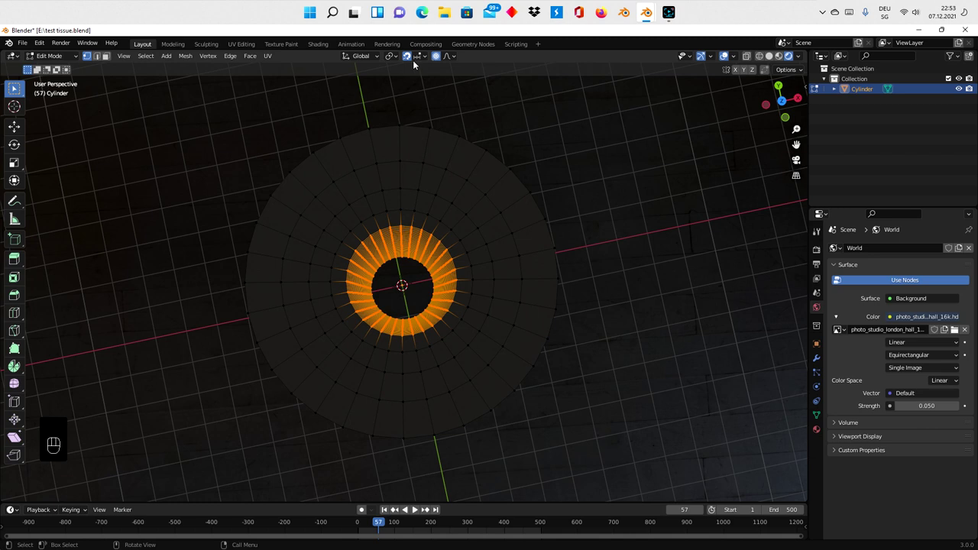
Enable smooth proportional falloff and shrink the inner rings into a funnel-like hole
click(410, 57)
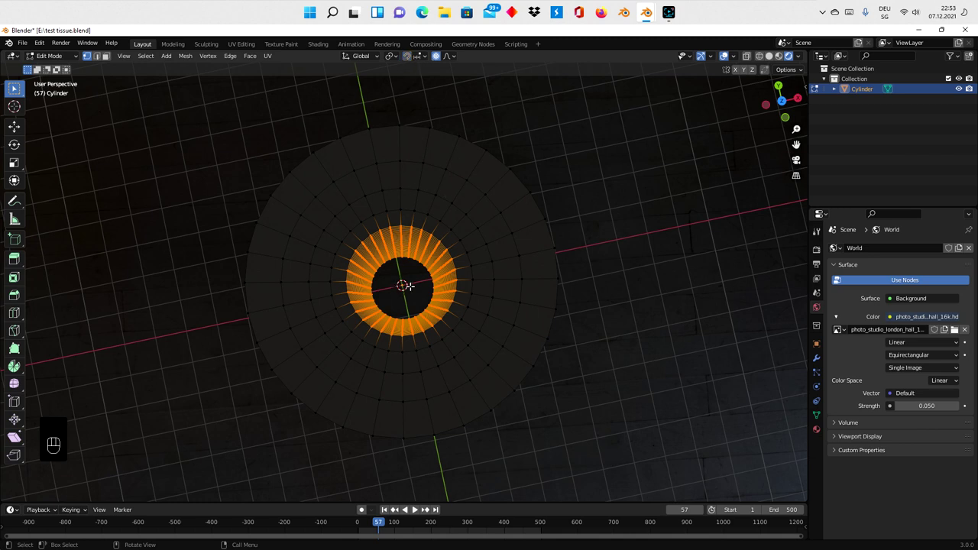
key(s)
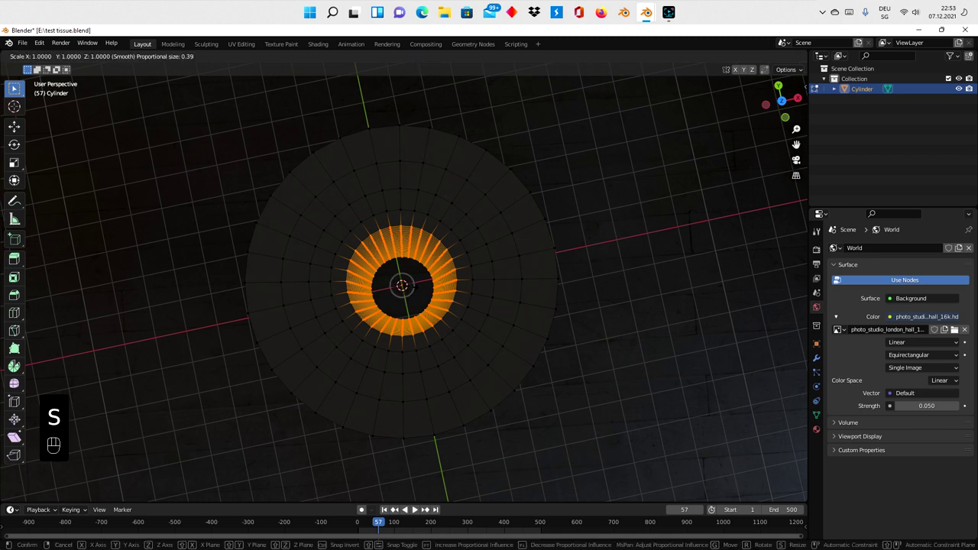
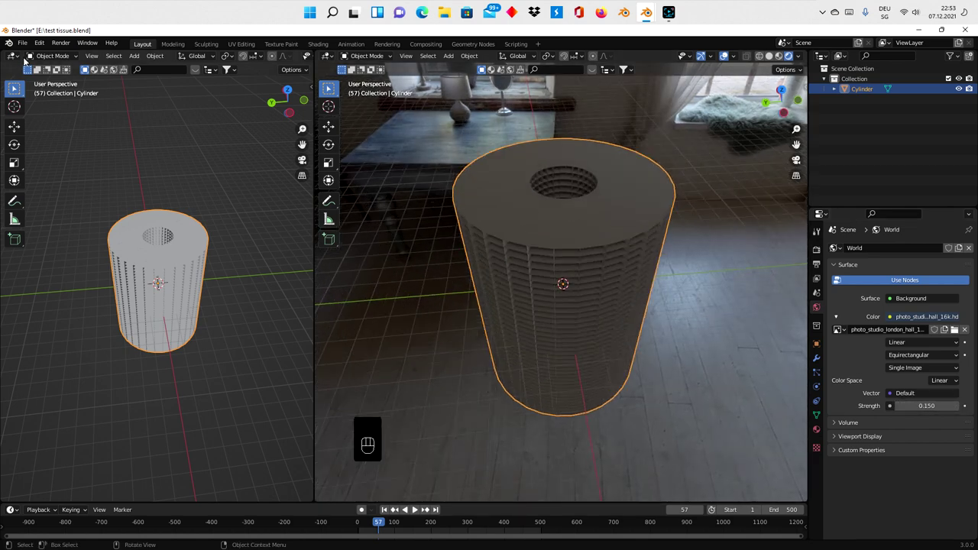
Turn the left area into a Geometry Node Editor for the cylinder and add an icosphere
drag(13, 53, 173, 213)
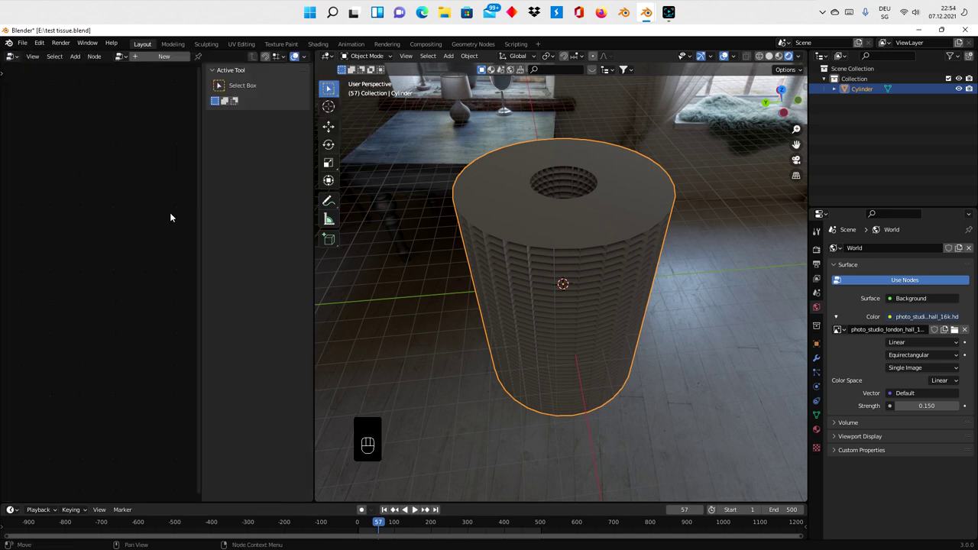
key(n)
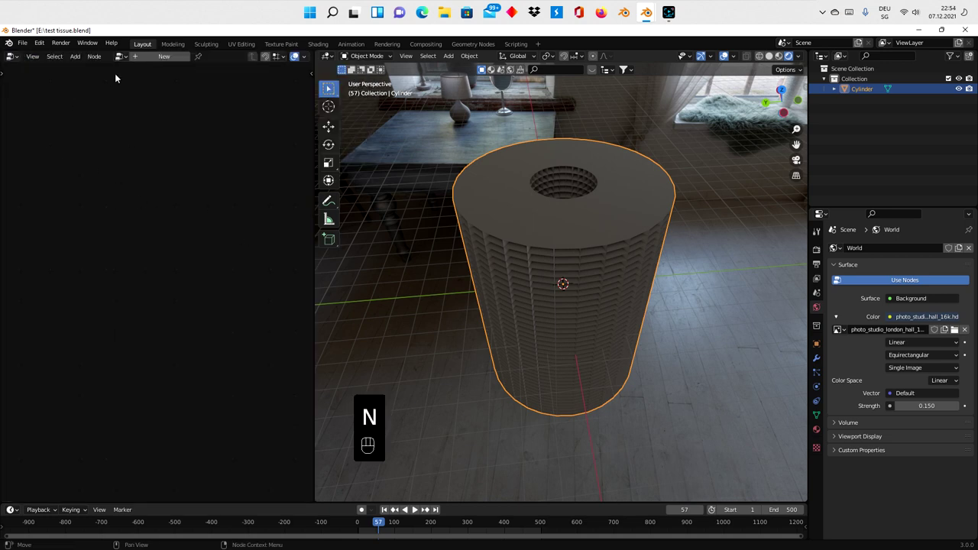
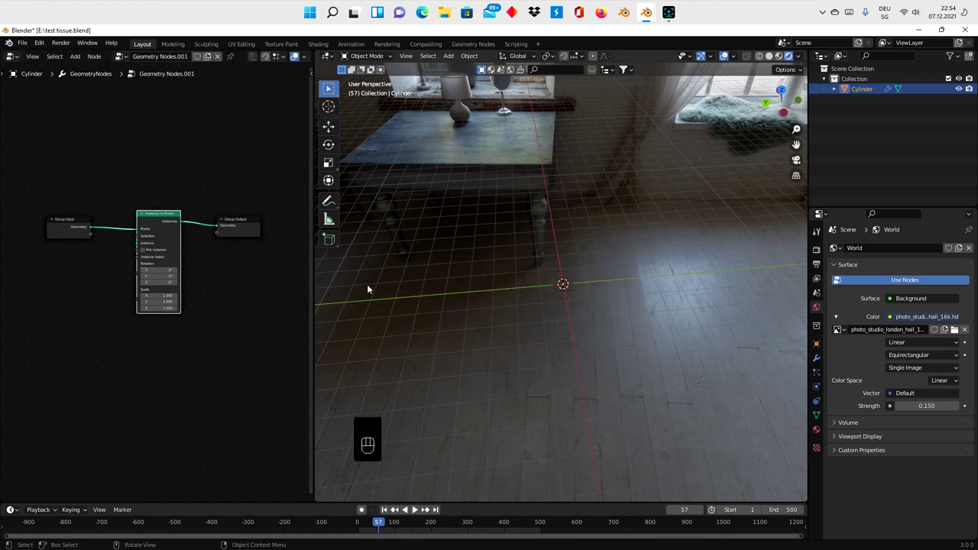
key(shift+a)
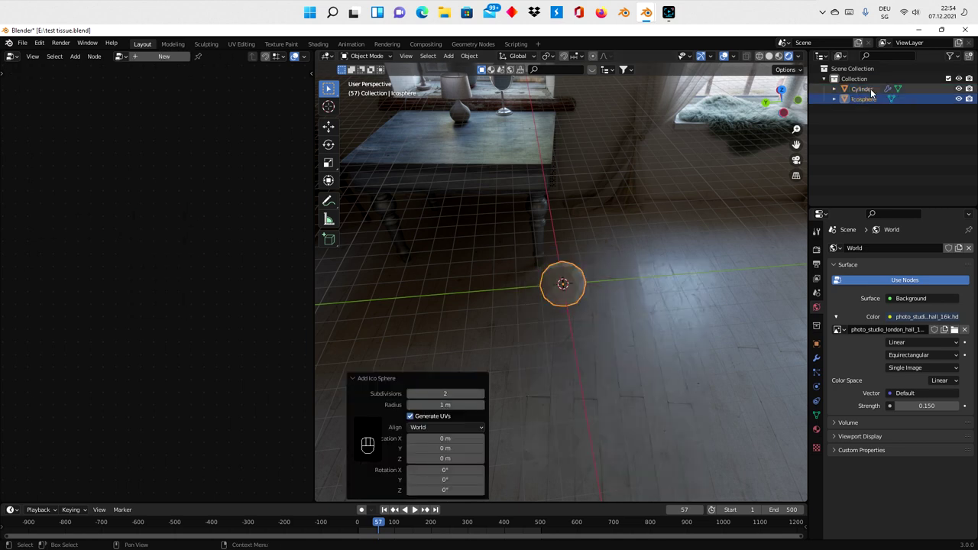
Feed the icosphere via Object Info into Instance on Points at scale 0.3, forming a beaded column
click(874, 94)
drag(864, 99, 53, 300)
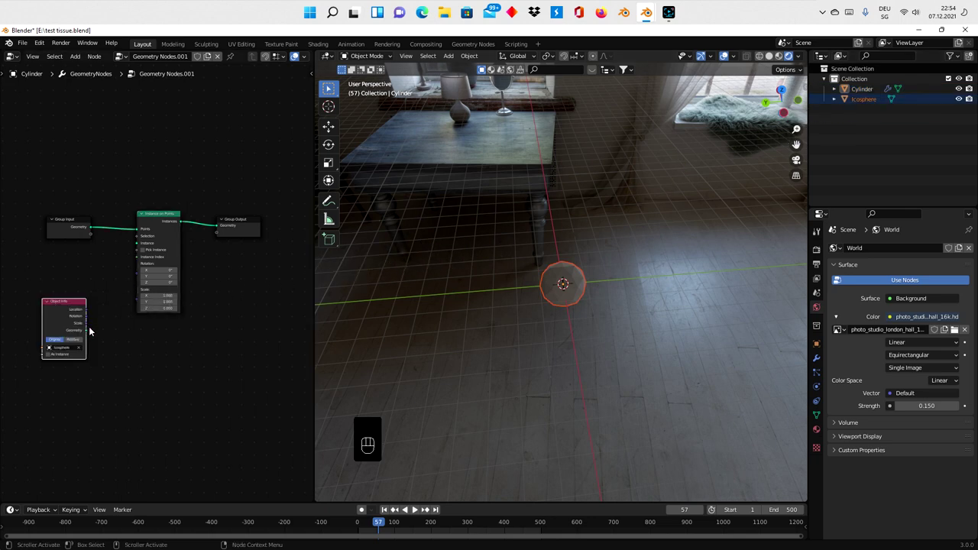
drag(88, 328, 378, 345)
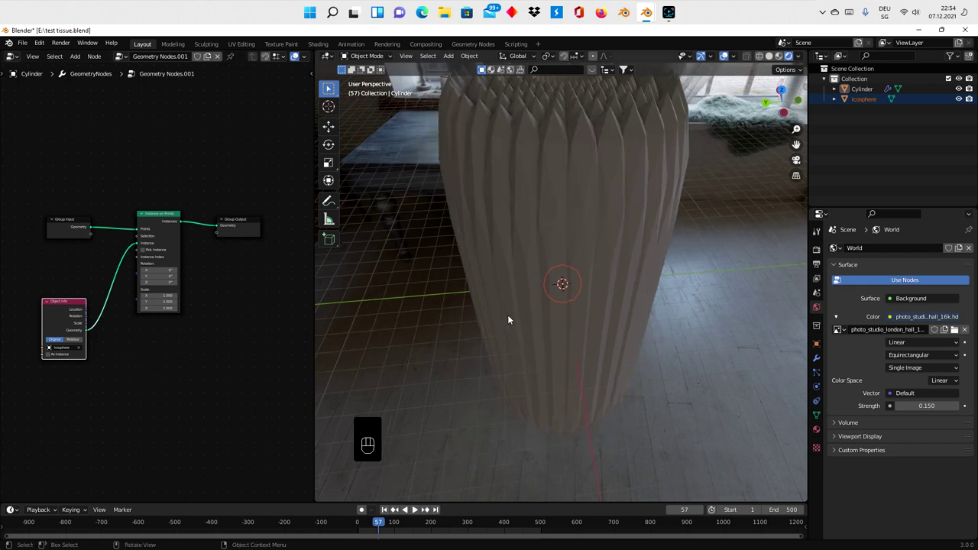
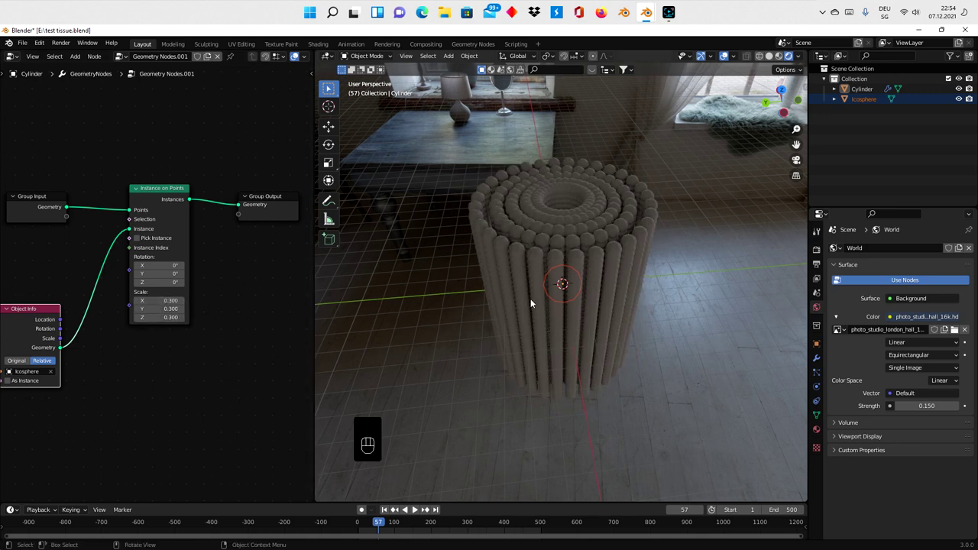
drag(594, 300, 598, 289)
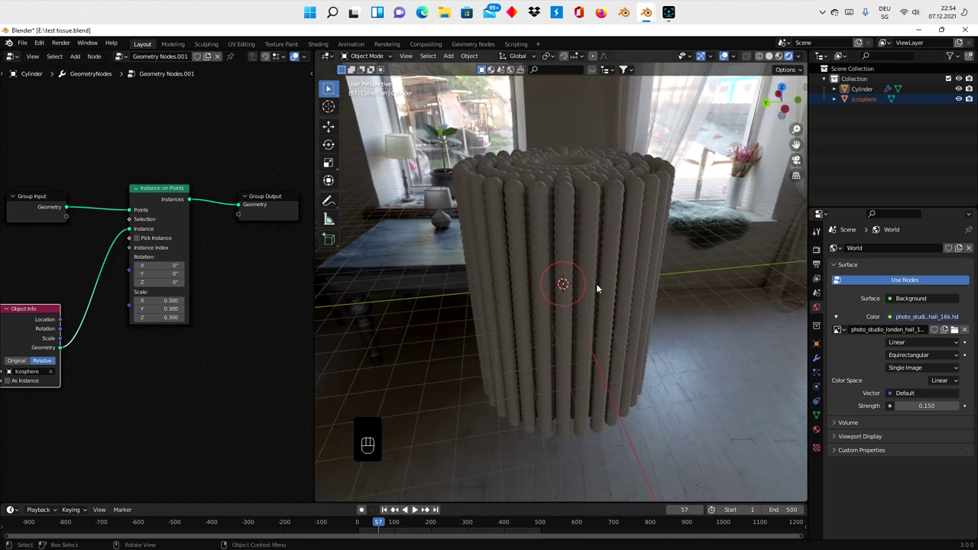
click(55, 219)
key(shift+a)
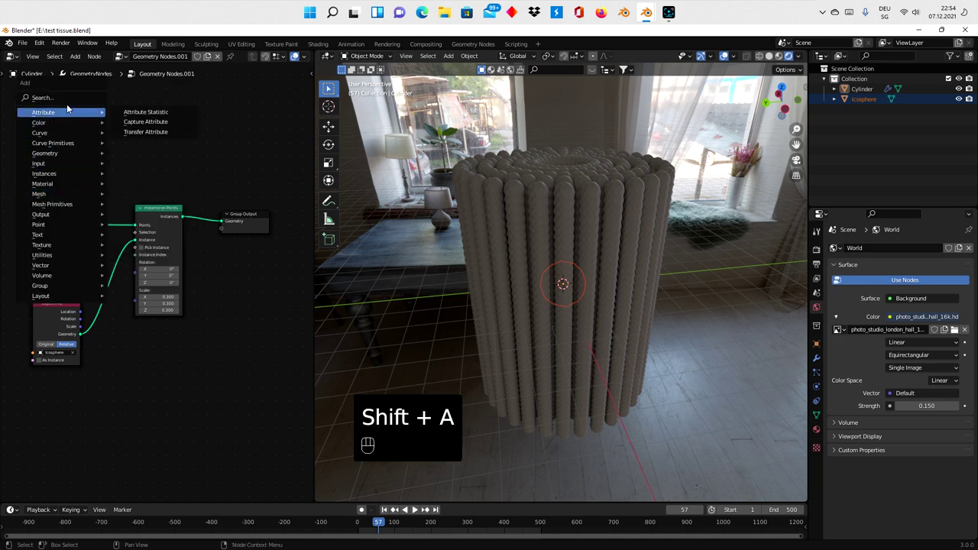
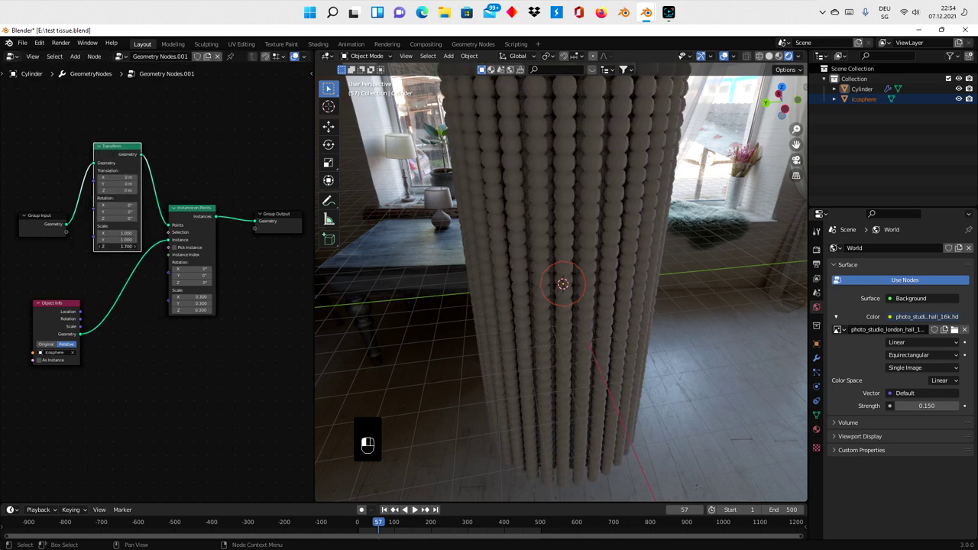
Set the Transform node's Scale Z to 2.1 and inspect the taller column from above and the side
click(139, 252)
click(139, 252)
middle_click(139, 252)
middle_click(139, 252)
drag(508, 258, 554, 336)
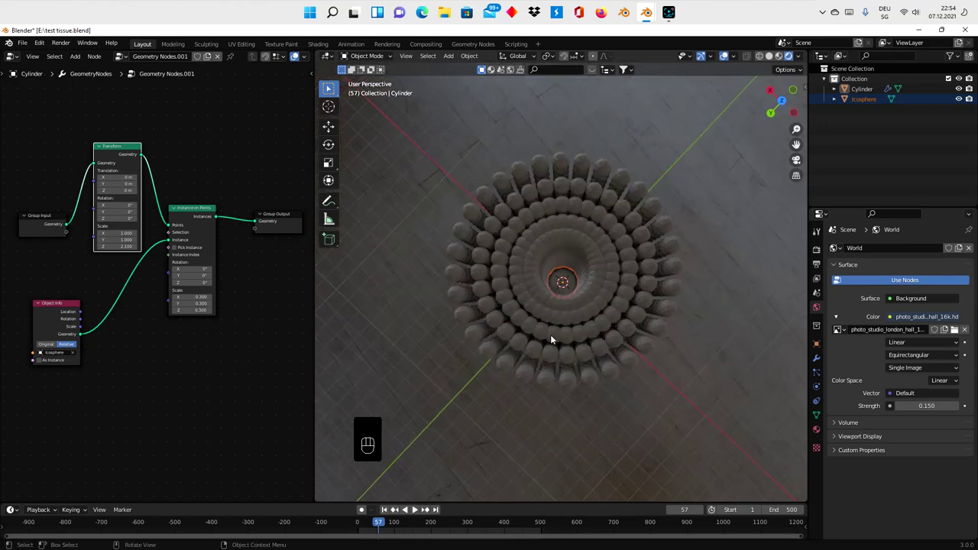
drag(554, 347, 560, 344)
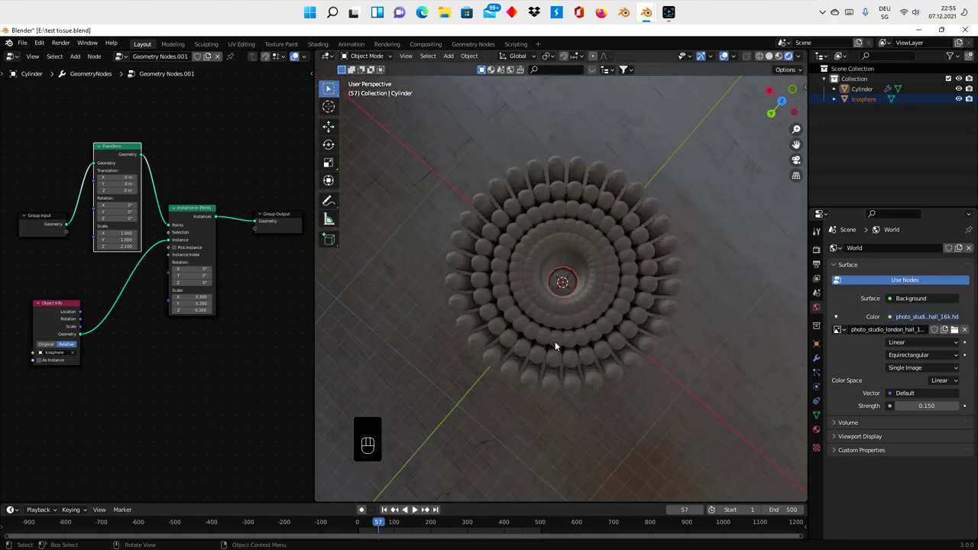
drag(559, 333, 561, 260)
drag(555, 256, 554, 221)
drag(571, 265, 578, 281)
click(665, 263)
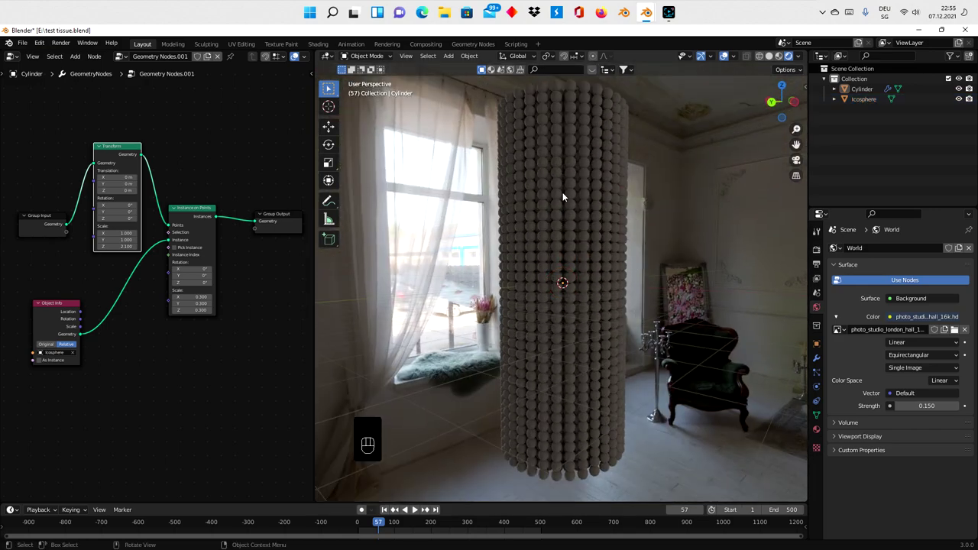
Rename the cylinder to 'geonodes' and the icosphere to 'instance' in the Outliner
click(865, 86)
drag(864, 86, 843, 98)
click(864, 96)
click(864, 96)
drag(864, 96, 863, 103)
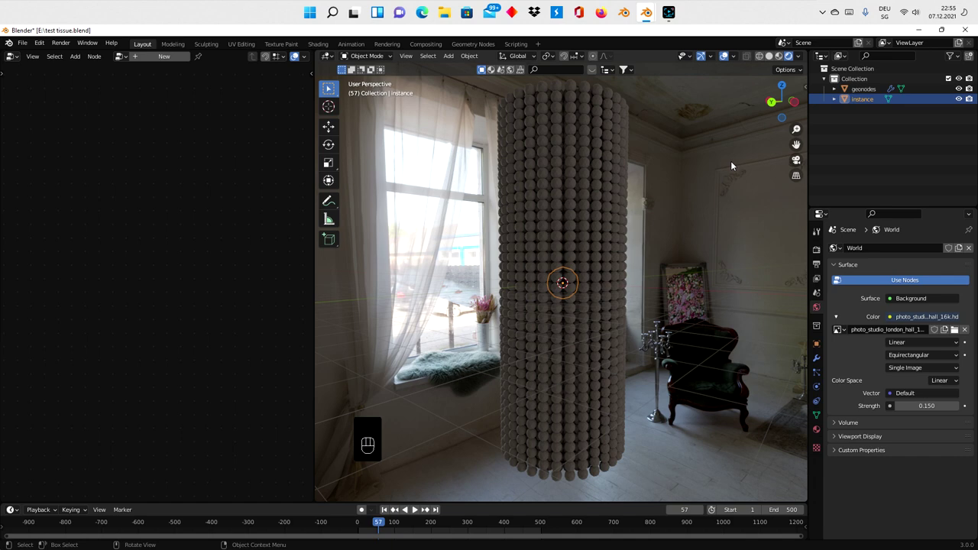
Add a new icosphere and rename it 'target' in the Outliner
key(shift+a)
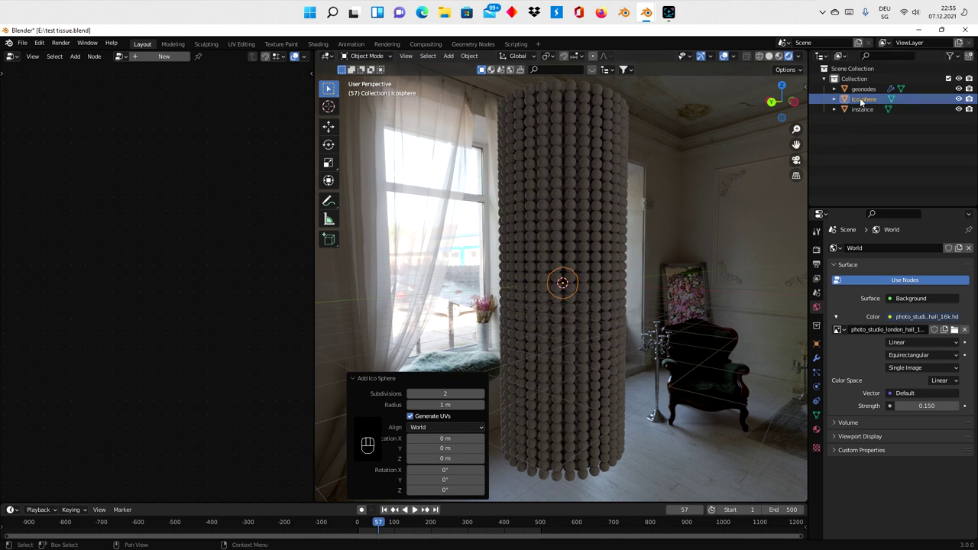
click(865, 99)
click(865, 99)
click(866, 98)
drag(866, 99, 847, 110)
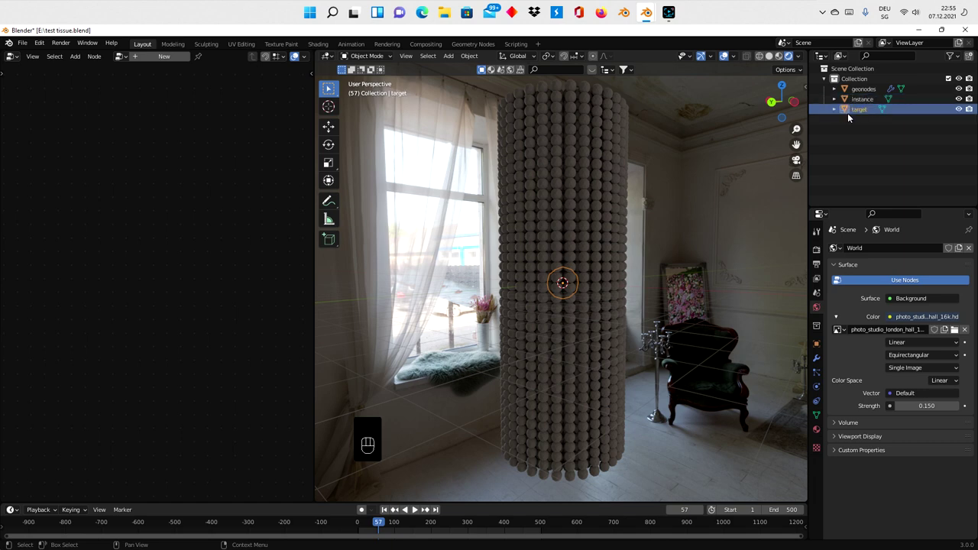
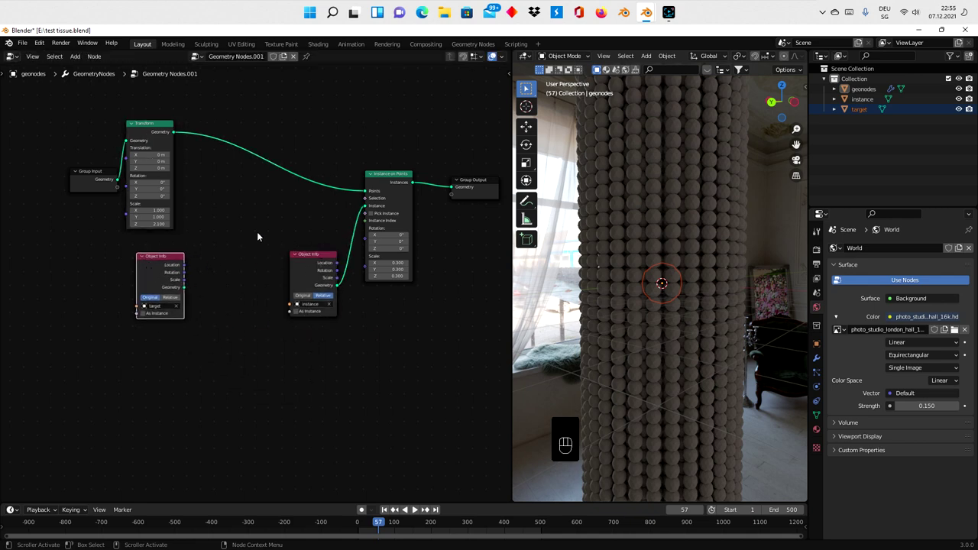
Insert a Set Position node before Instance on Points, offset by the target's Object Info location
key(shift+a)
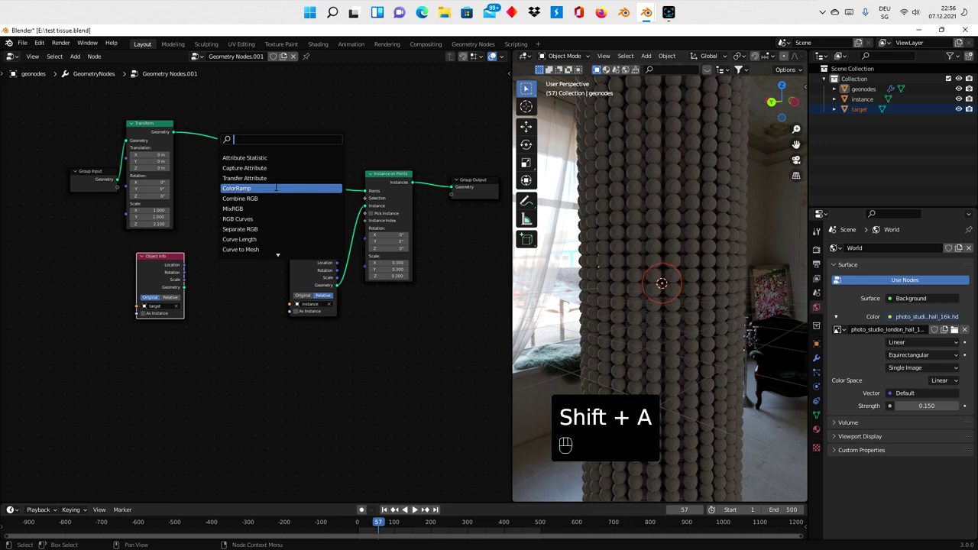
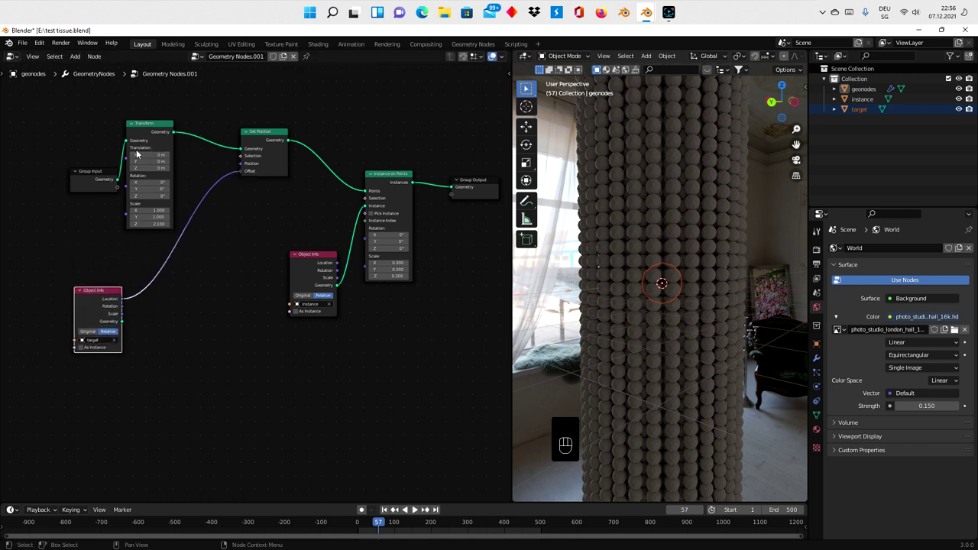
click(388, 179)
Drop a Vector Math node set to Subtract onto the Location–Offset link
click(313, 273)
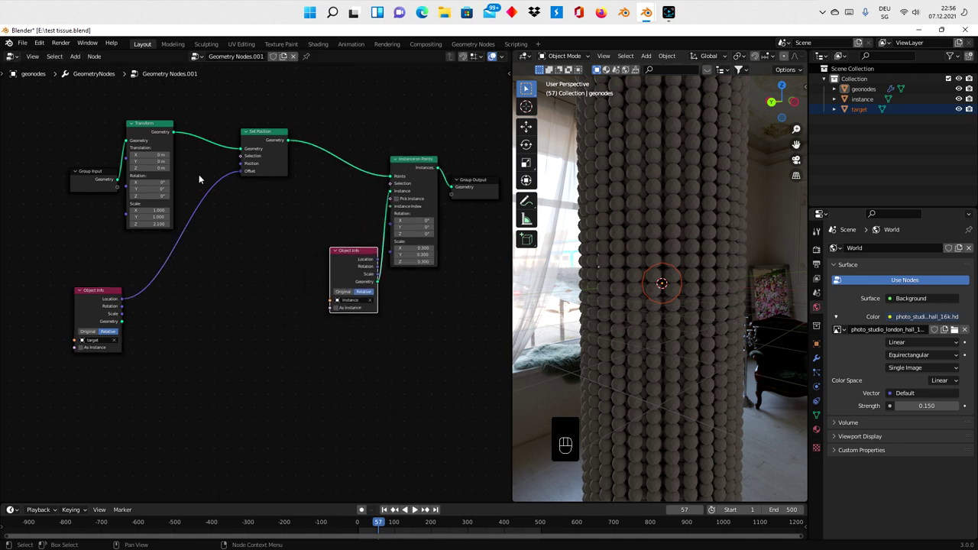
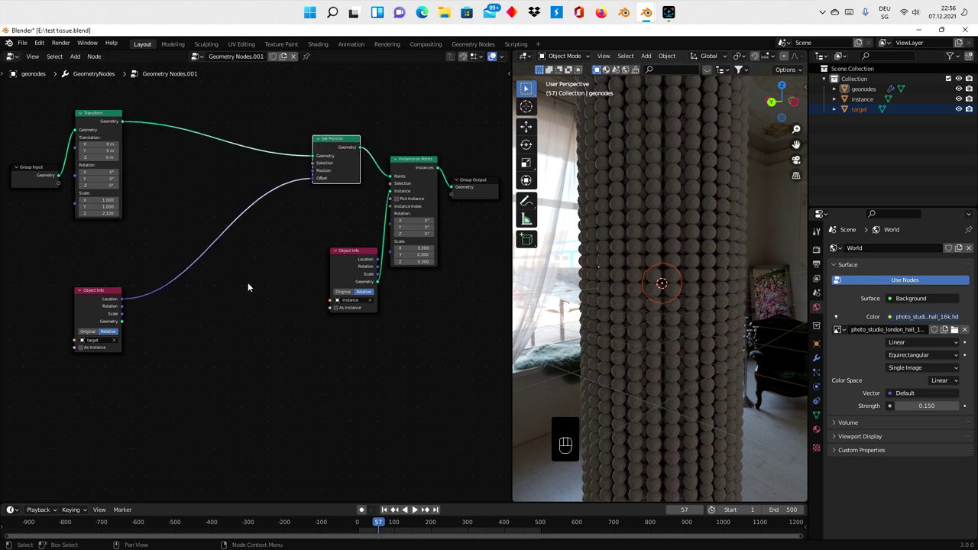
key(shift+a)
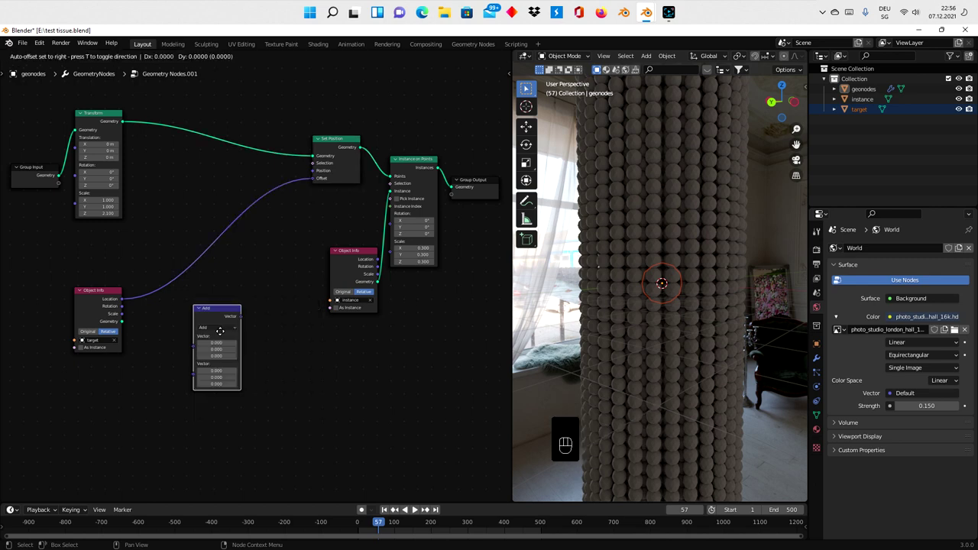
drag(178, 272, 183, 288)
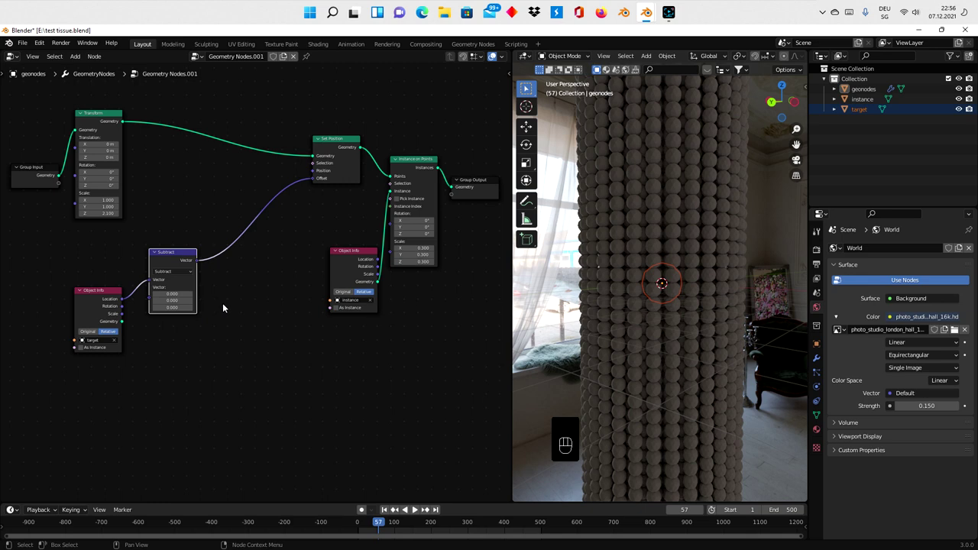
click(97, 306)
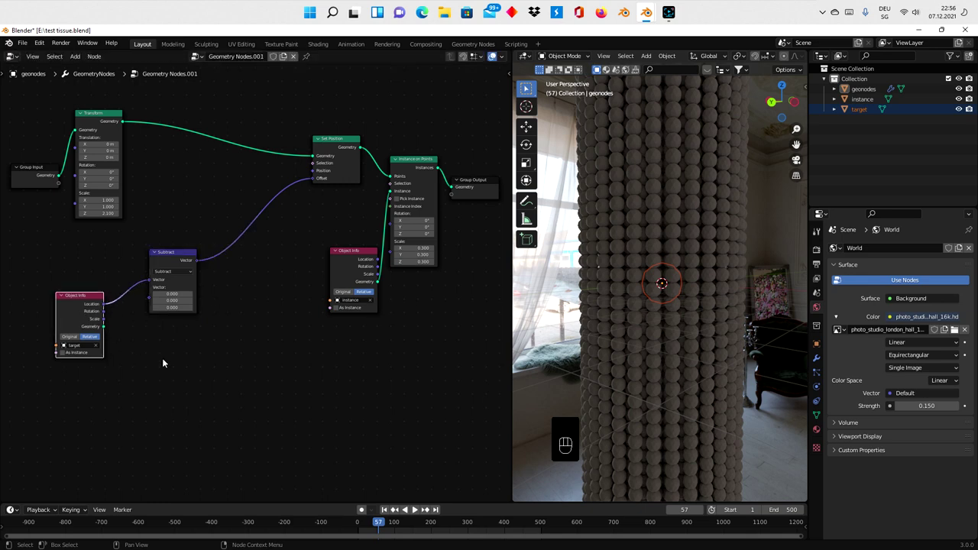
key(shift+a)
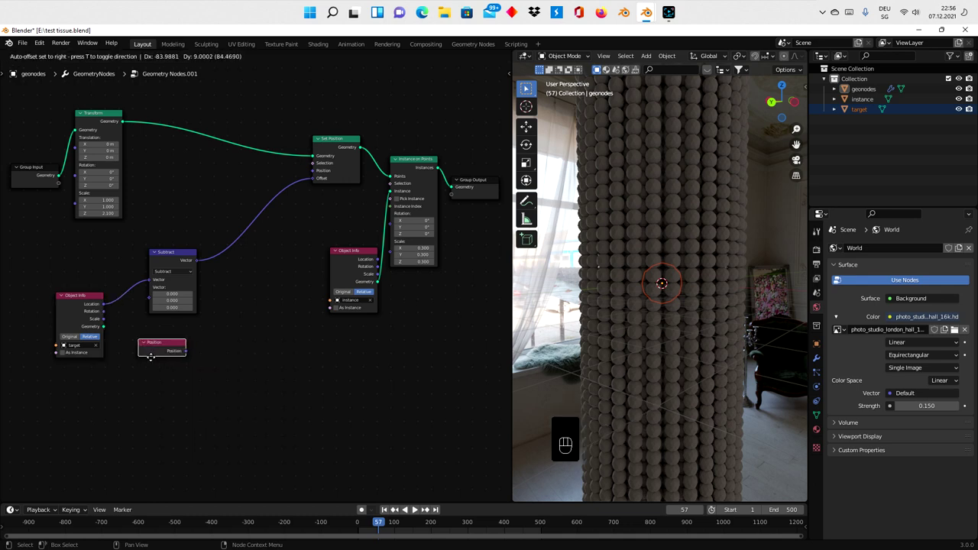
Feed a Position node into the Subtract node's second input
drag(175, 356, 152, 303)
click(158, 351)
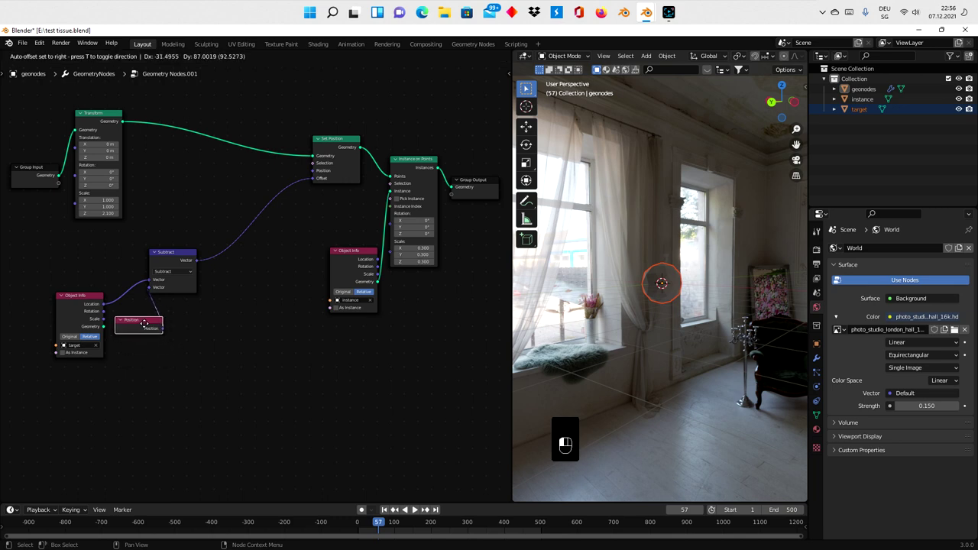
Insert a Vector Math Scale node between Subtract and the points offset
key(shift+a)
click(169, 262)
drag(274, 209, 259, 310)
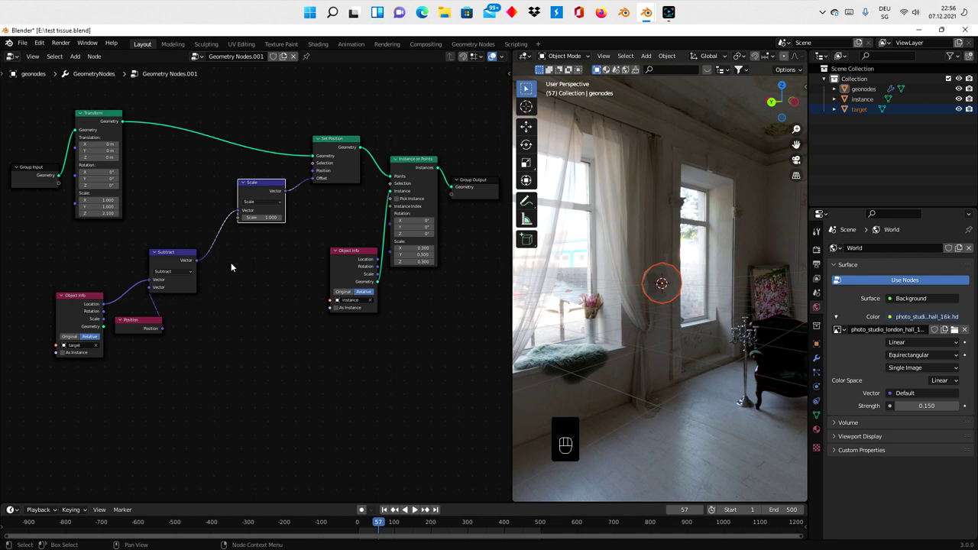
click(262, 188)
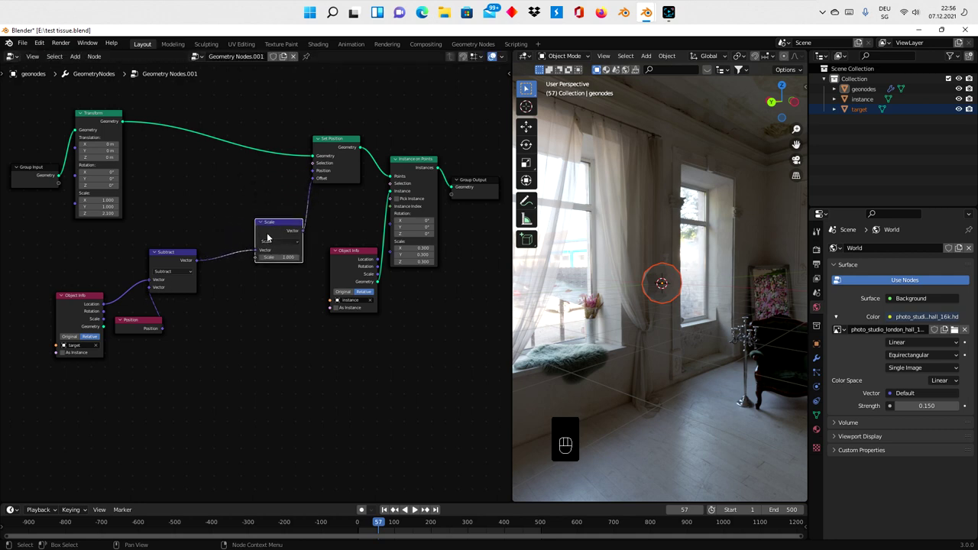
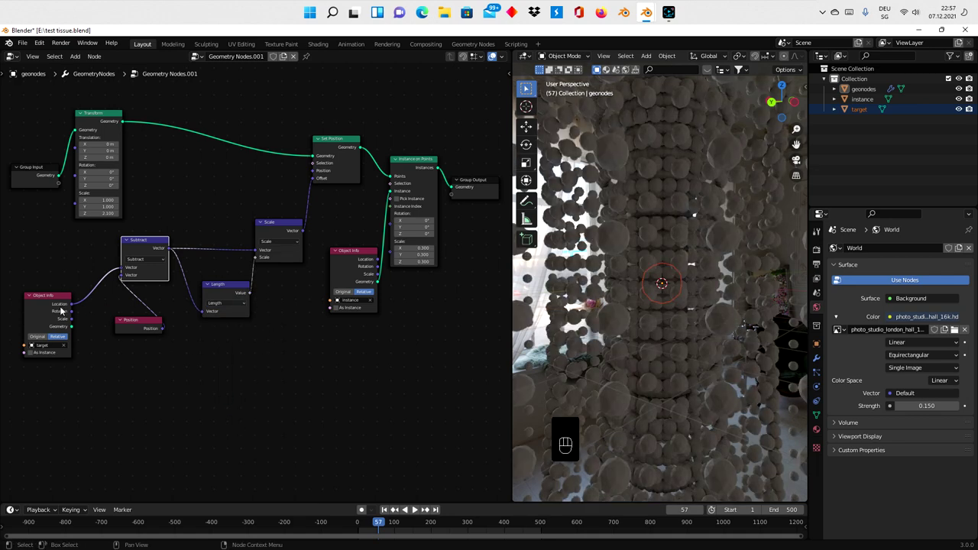
Wire a Length node from the Subtract vector into the Scale factor
click(55, 301)
click(144, 322)
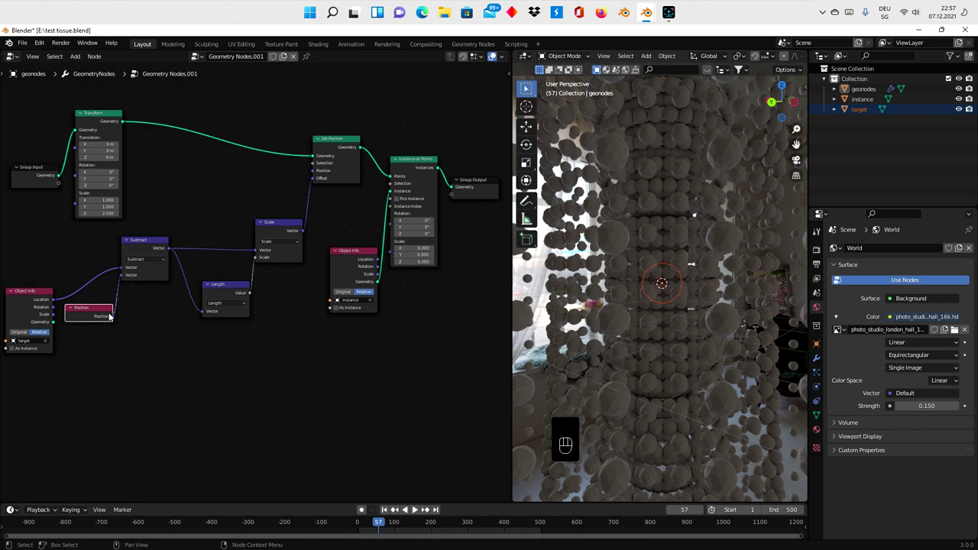
click(237, 296)
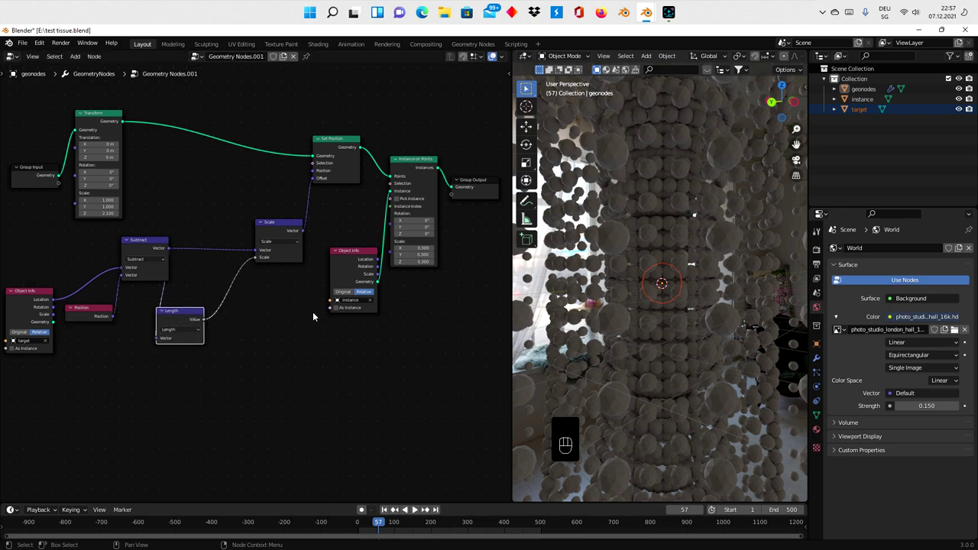
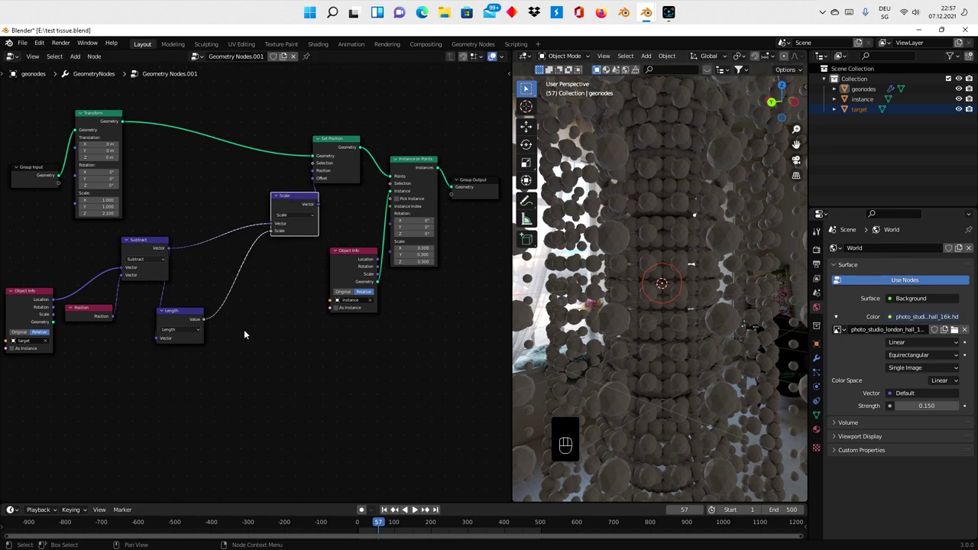
Insert a Math node set to Power between Length and the Scale factor
key(shift+a)
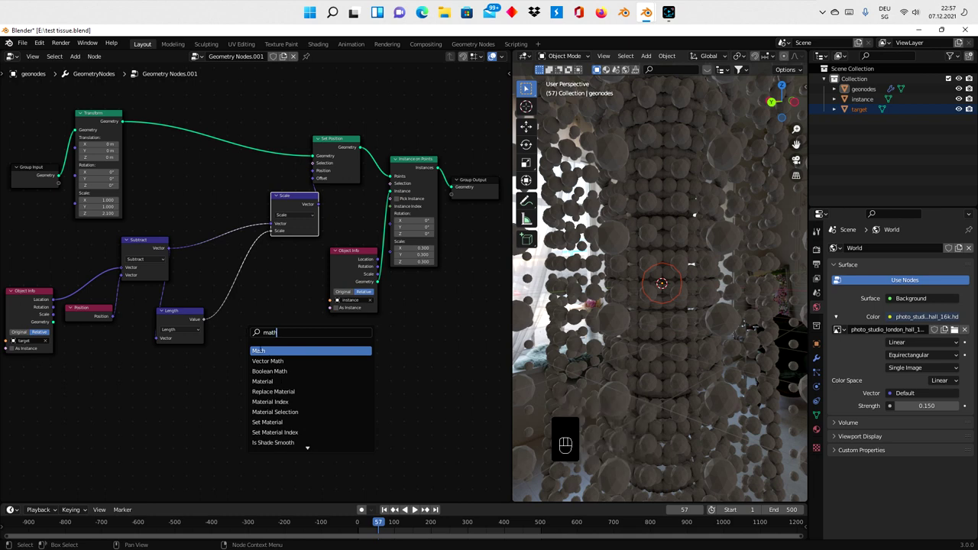
drag(254, 312, 255, 367)
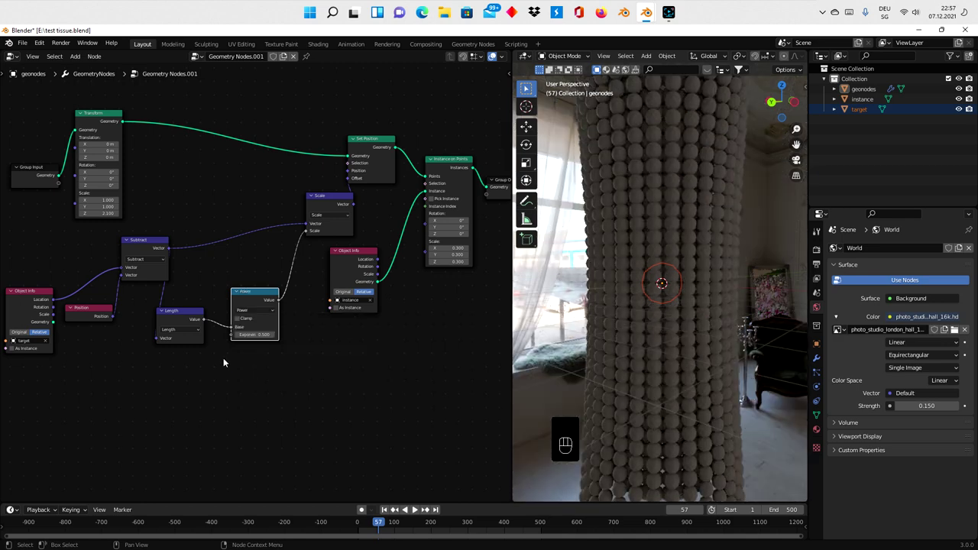
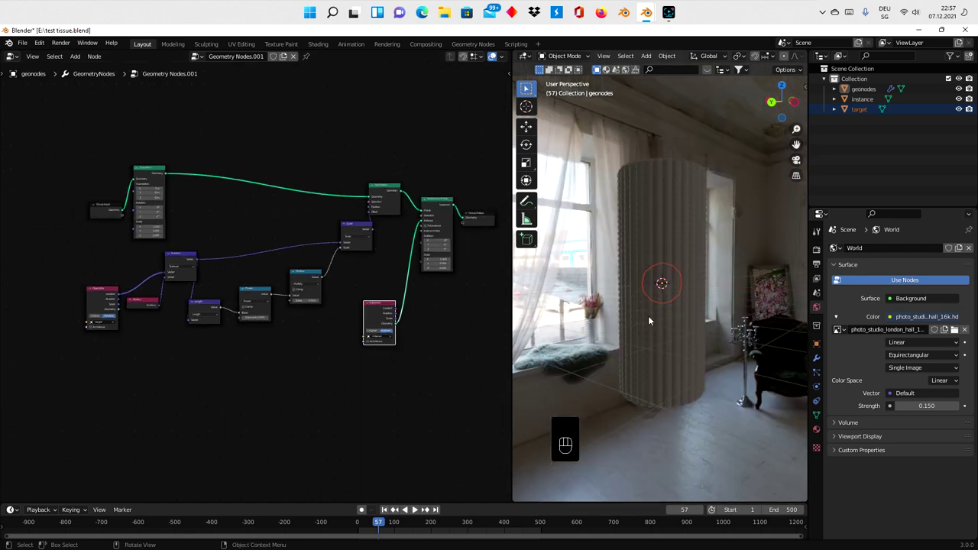
Move the target sphere up along Z toward the top of the sphere column
key(g)
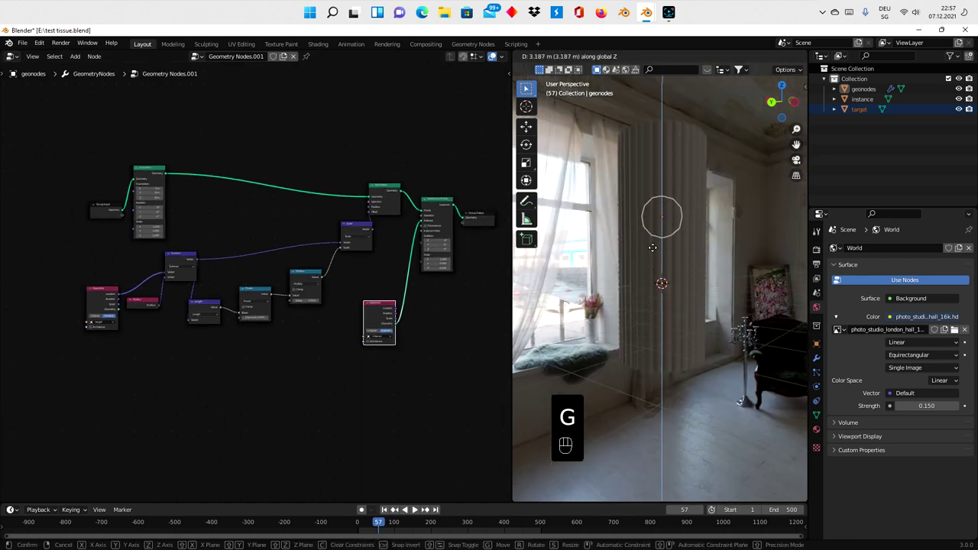
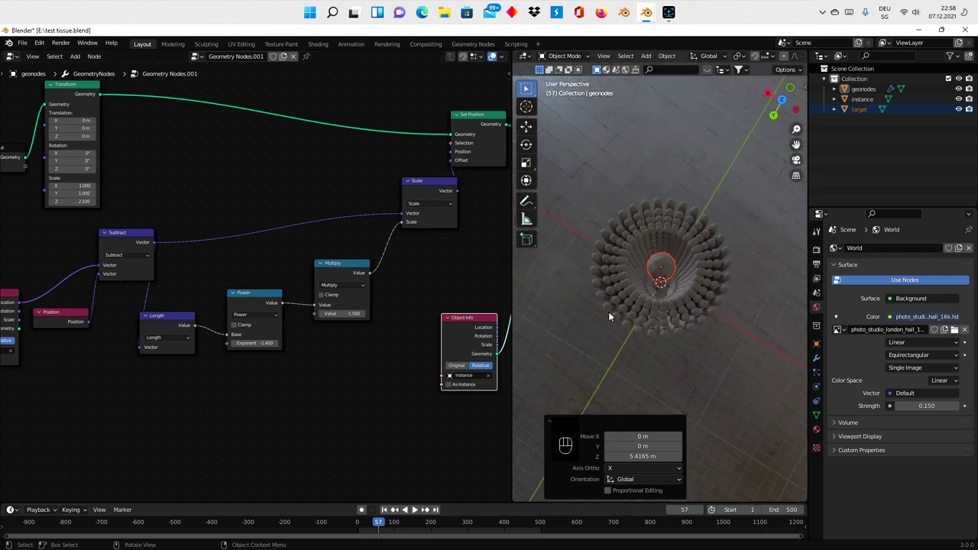
With the Multiply value at -1.000, move the target sphere along Z to the column top
drag(617, 298, 615, 275)
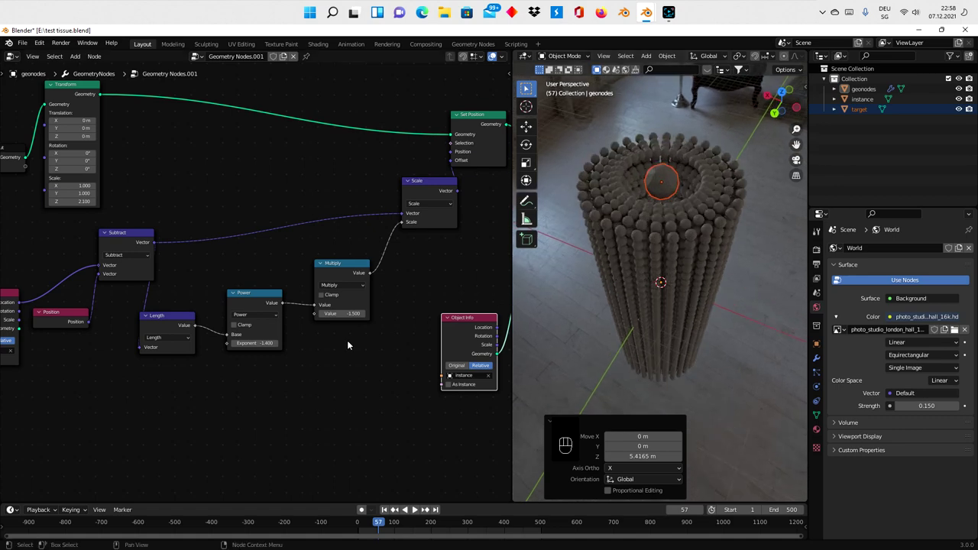
click(241, 327)
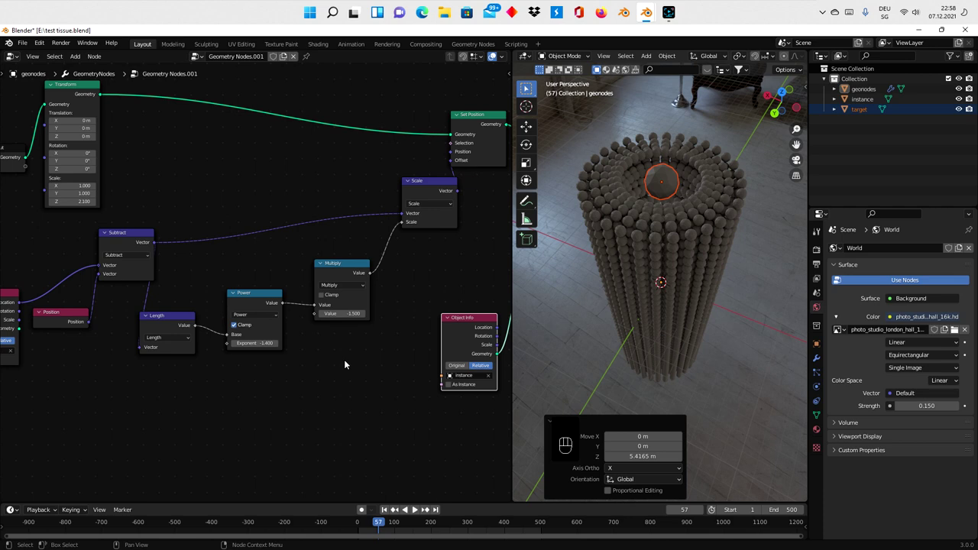
drag(701, 220, 701, 237)
key(g)
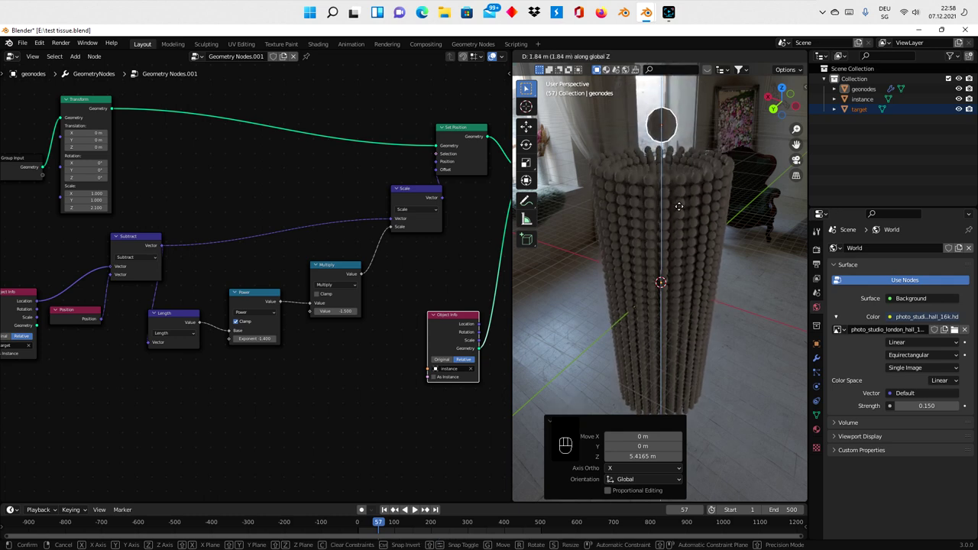
drag(664, 226, 659, 248)
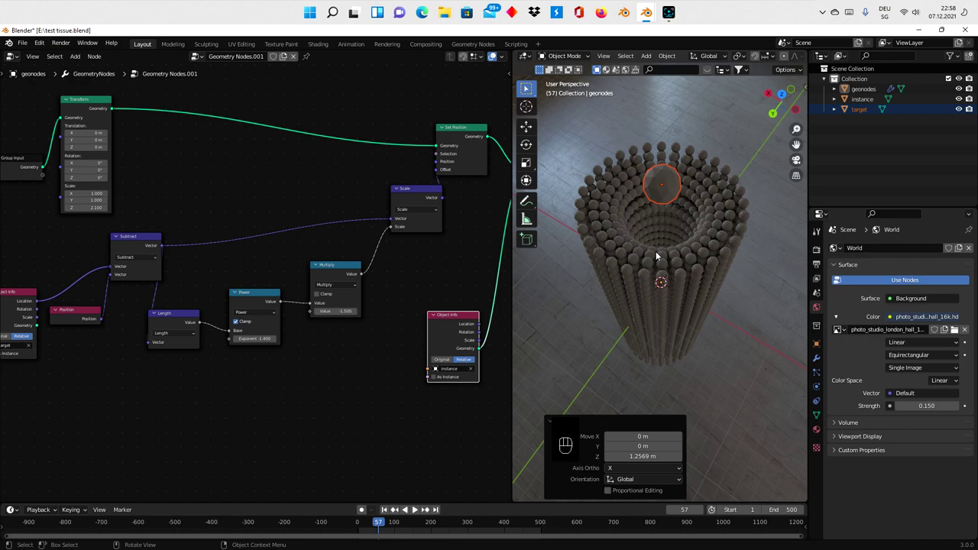
Move the target sphere again so it sits just above the top of the column
drag(632, 267, 643, 244)
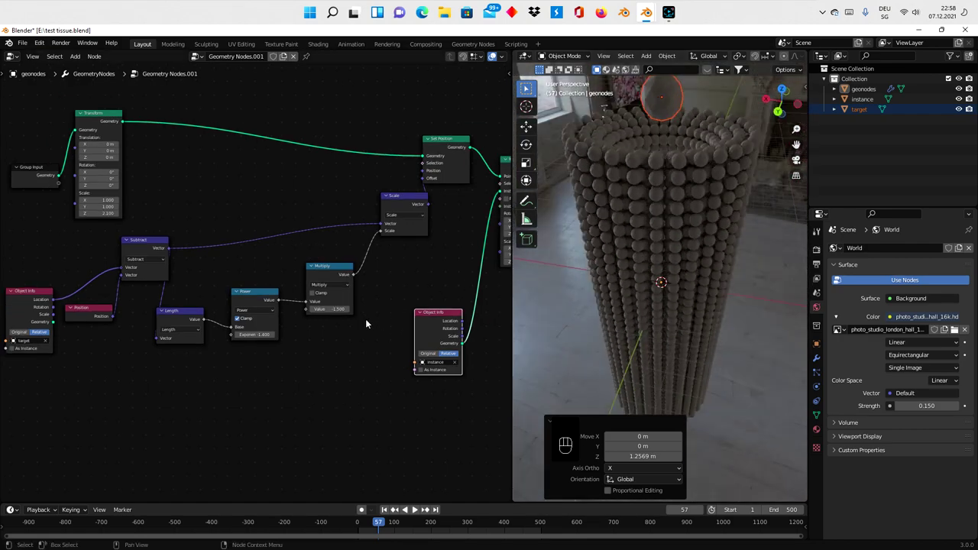
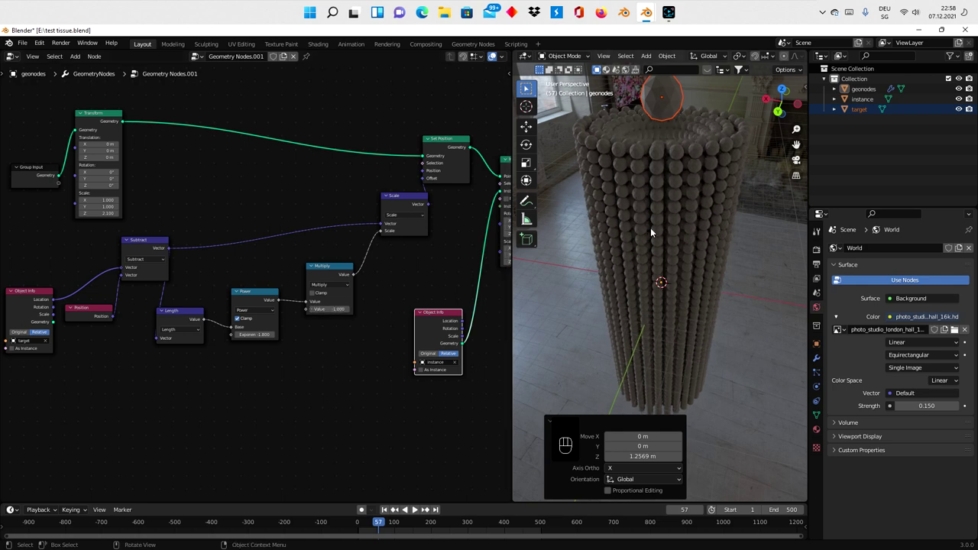
key(g)
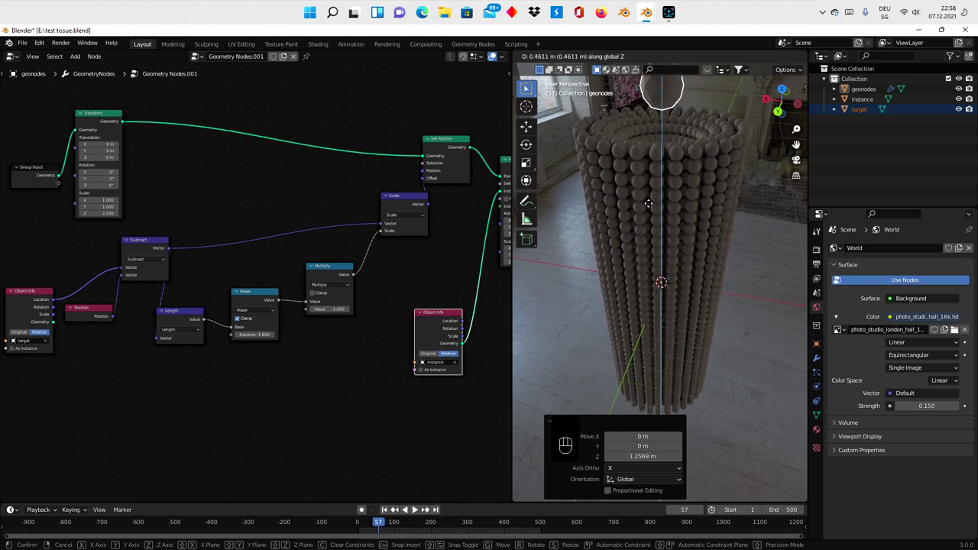
drag(659, 212, 716, 168)
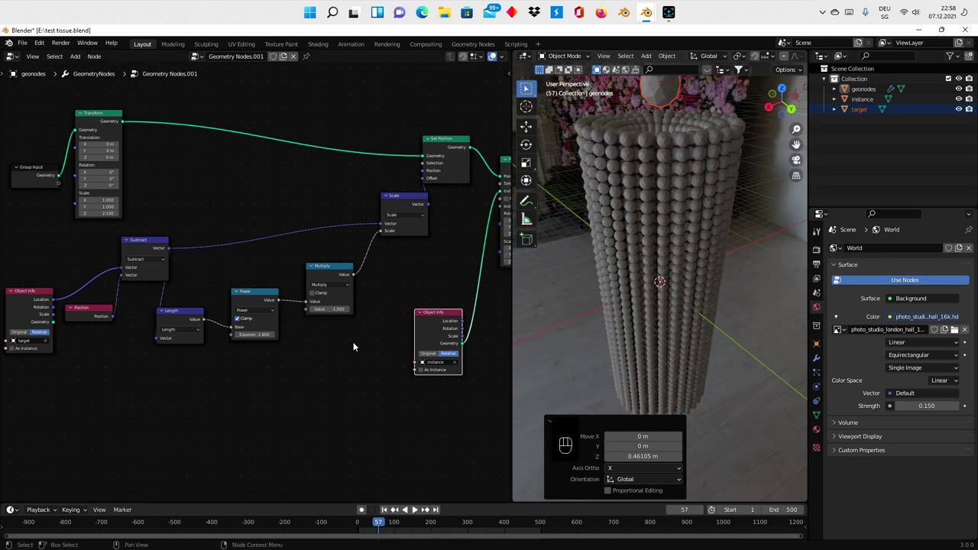
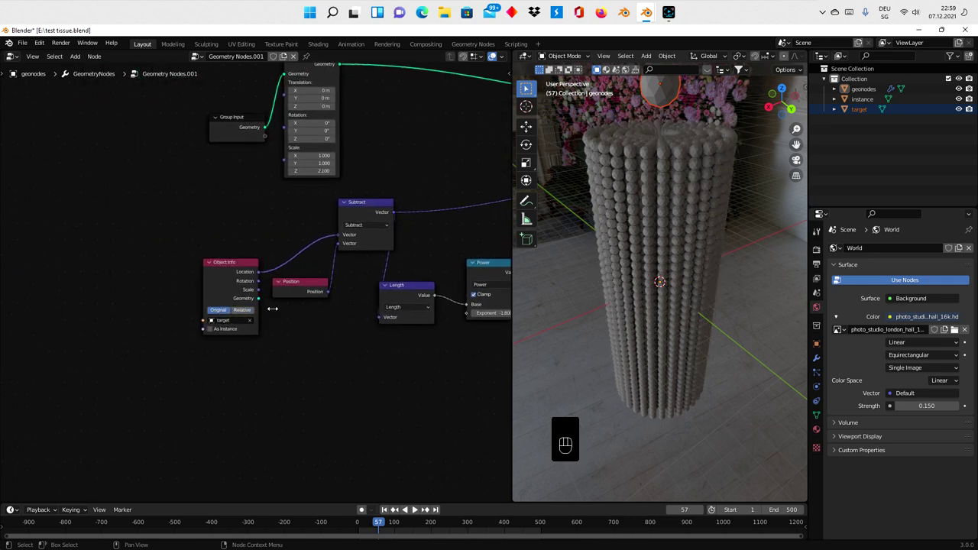
With Multiply at -0.900, move the target sphere along Z to about halfway up the column
key(g)
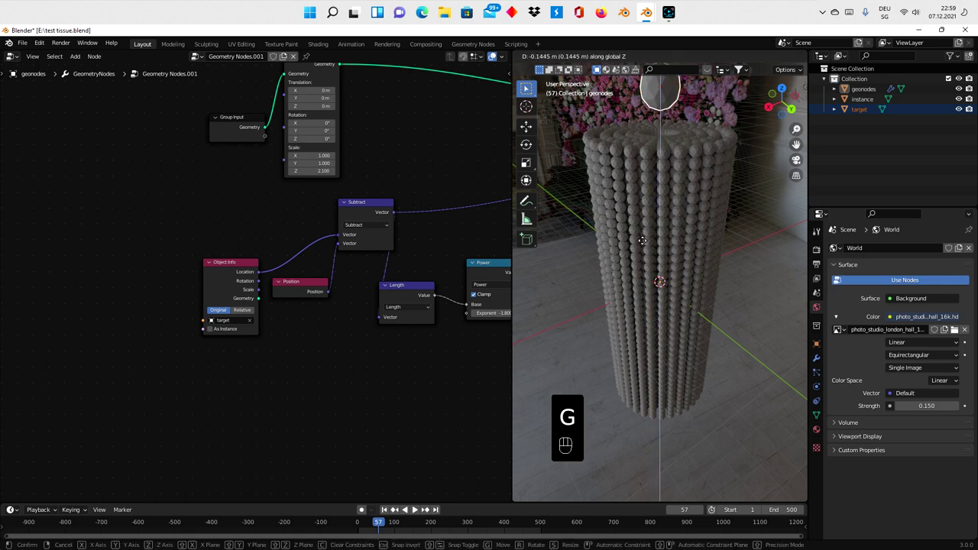
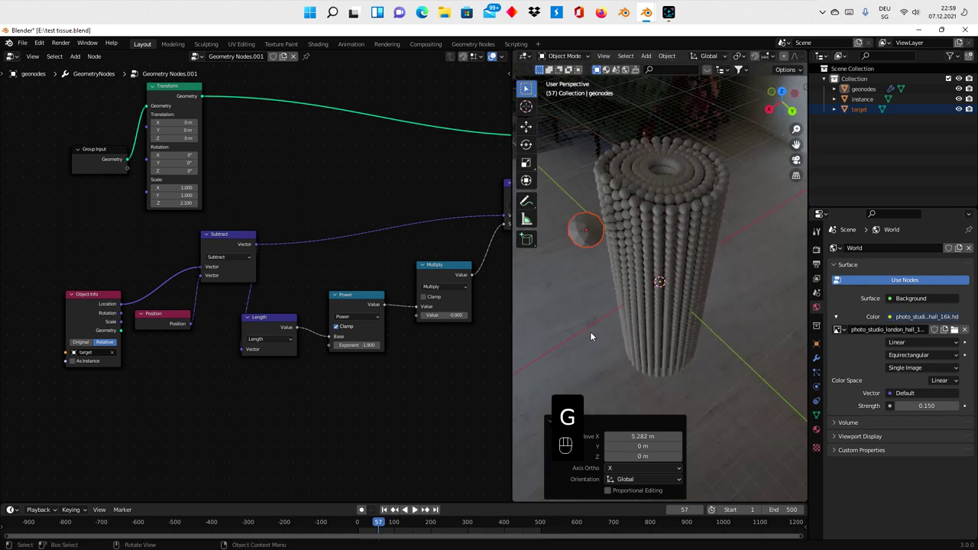
Move the target sphere along a snapped axis into the side wall of the column
drag(588, 329, 637, 309)
drag(637, 309, 721, 294)
drag(721, 260, 710, 230)
key(g)
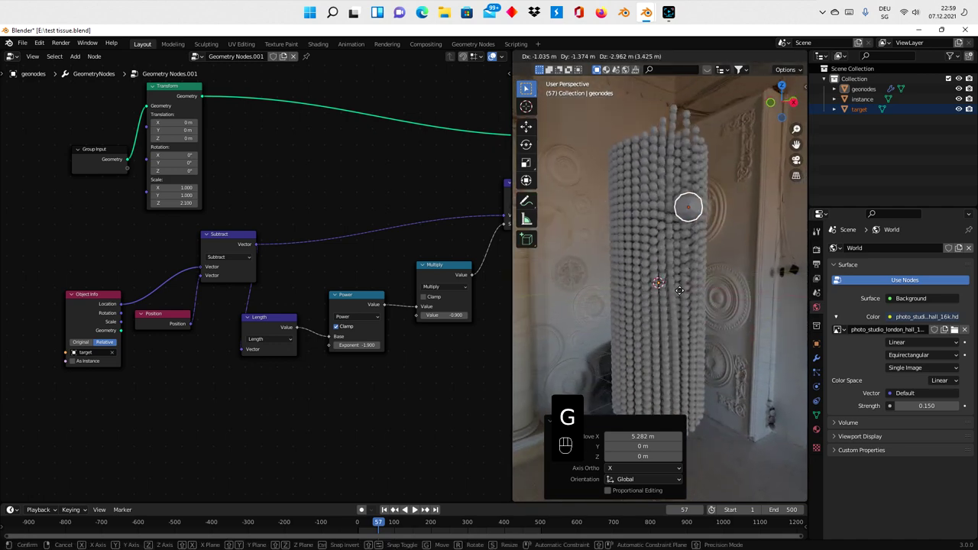
middle_click(637, 292)
click(630, 290)
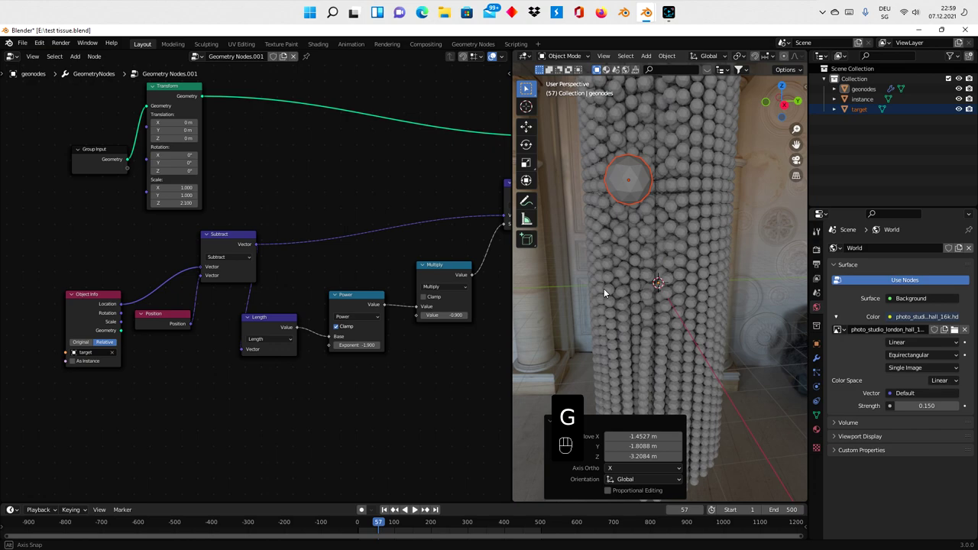
Adjust the target's position, apply the geonodes object's scale and deselect to view the bulge
drag(667, 295, 742, 285)
key(g)
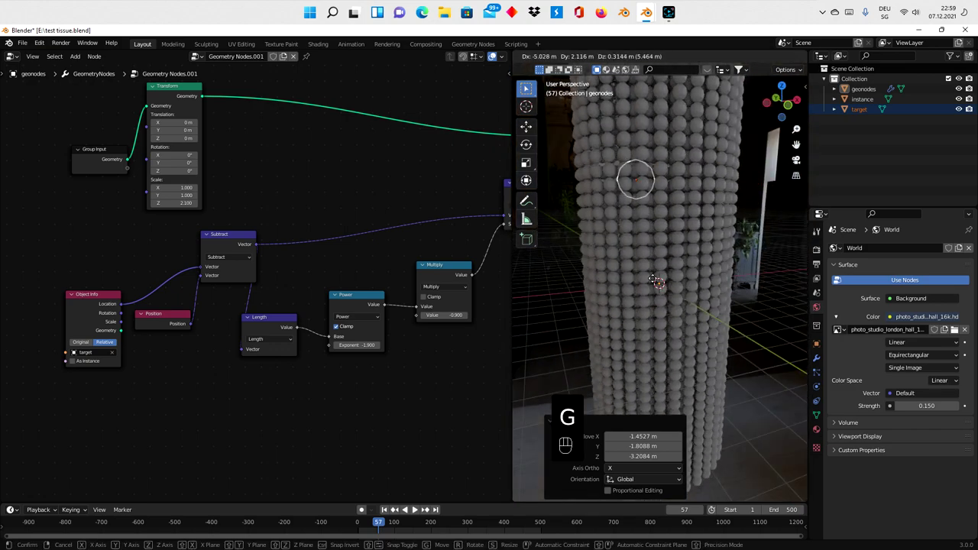
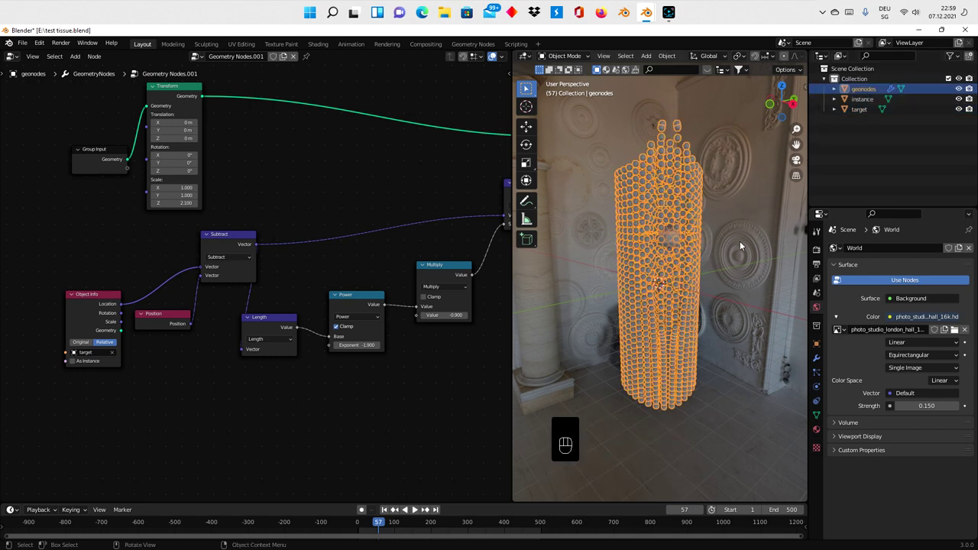
key(shift+a)
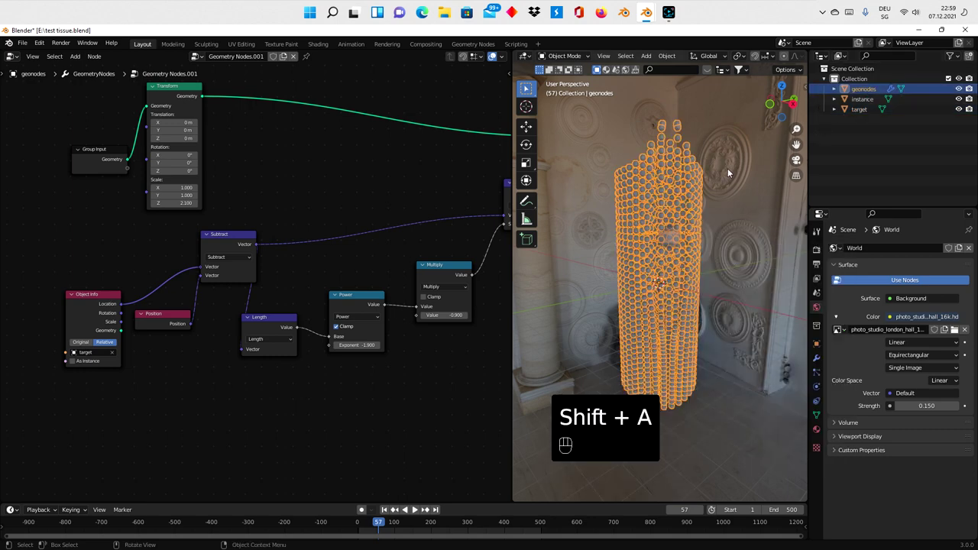
key(ctrl+a)
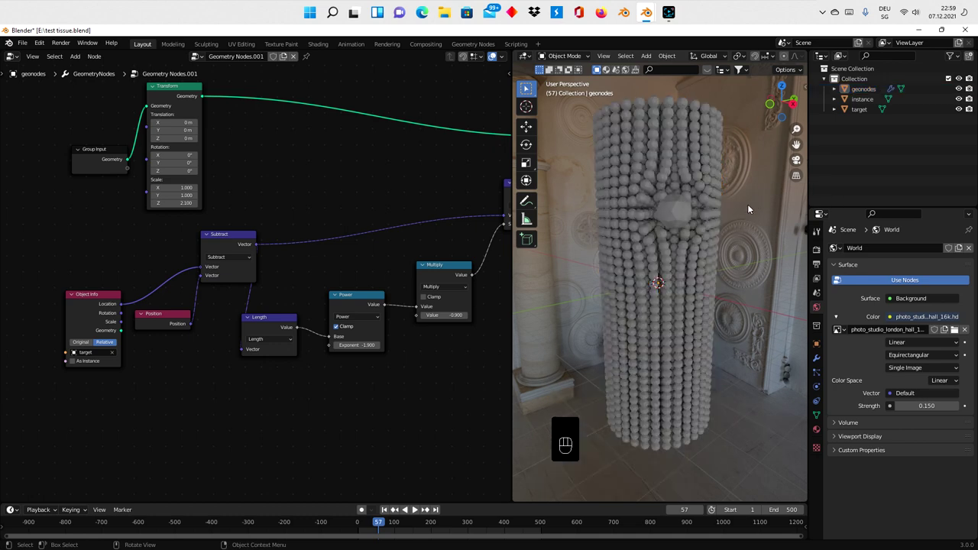
drag(727, 225, 674, 241)
Reselect the target sphere and slide it freely across the column's side
middle_click(612, 256)
click(611, 214)
key(g)
drag(651, 251, 752, 232)
Move the target sphere back up along Z toward the column's top opening
key(g)
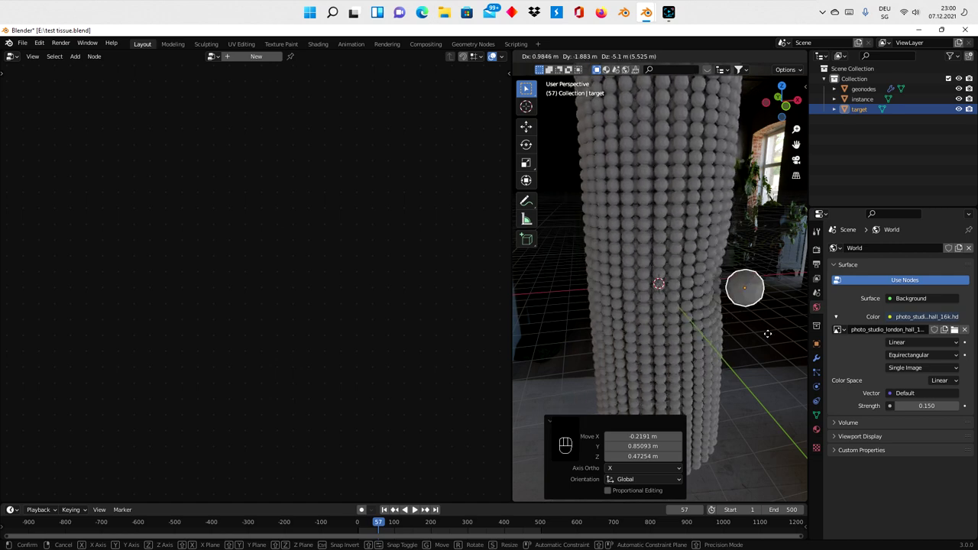
drag(698, 237, 720, 280)
drag(717, 276, 720, 236)
drag(719, 252, 719, 273)
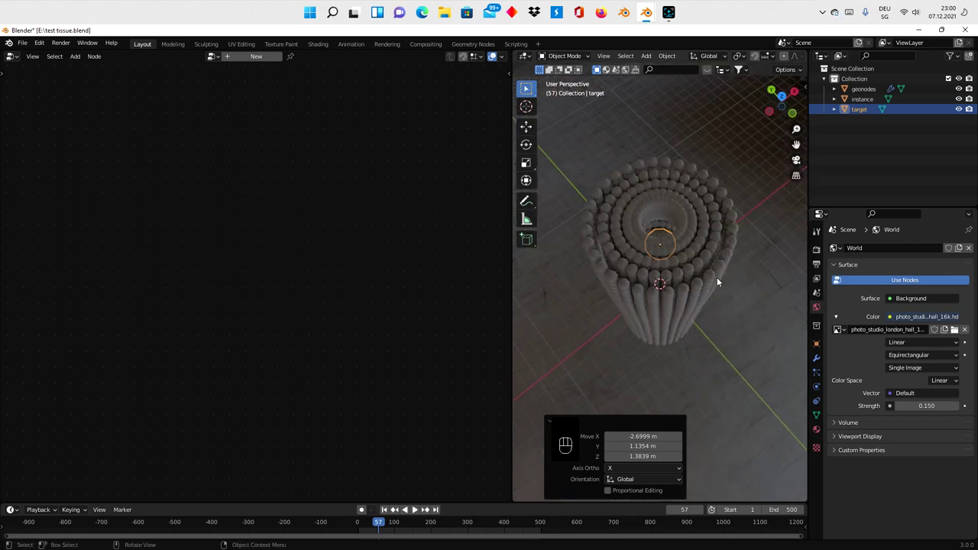
key(g)
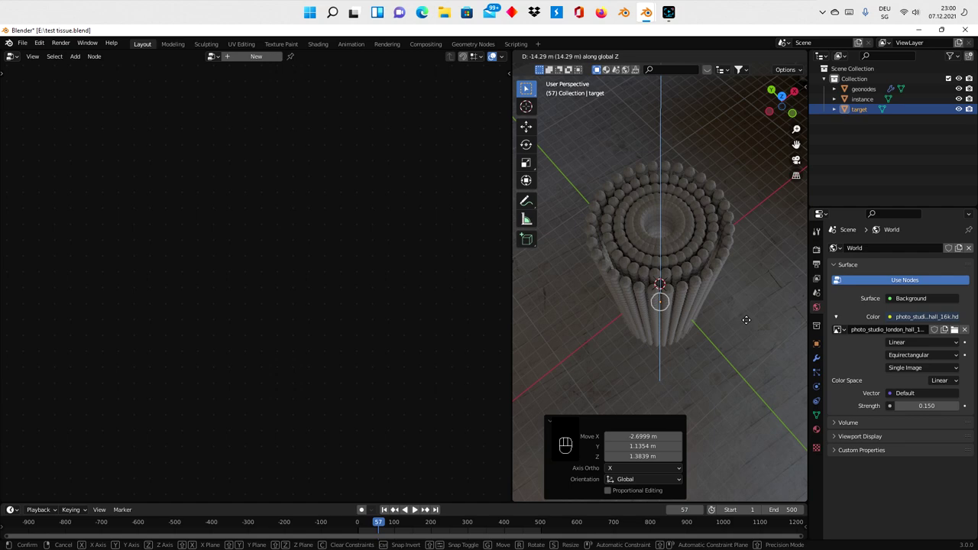
Nudge the target into the top hole so the rings part, then select the sphere column object
drag(695, 238, 722, 182)
drag(638, 168, 665, 236)
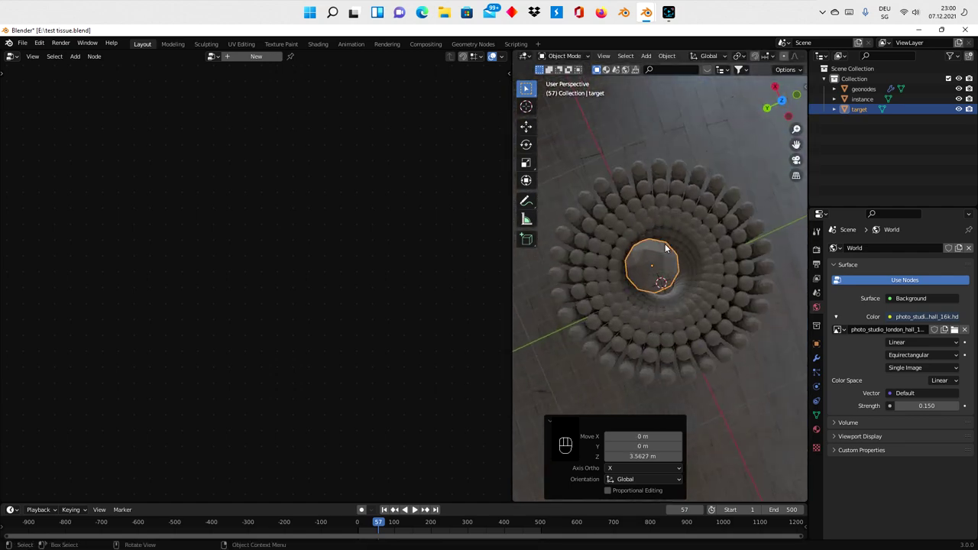
drag(687, 234, 725, 218)
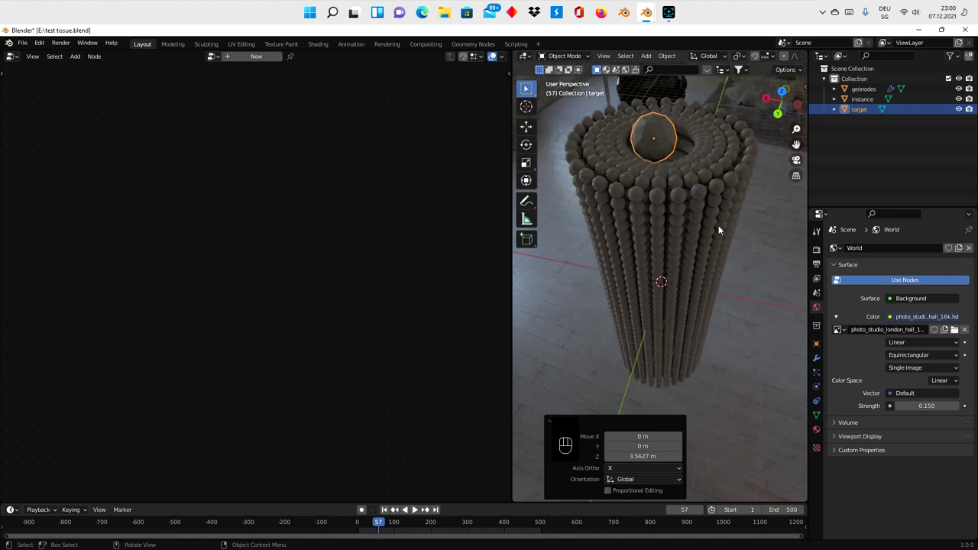
key(g)
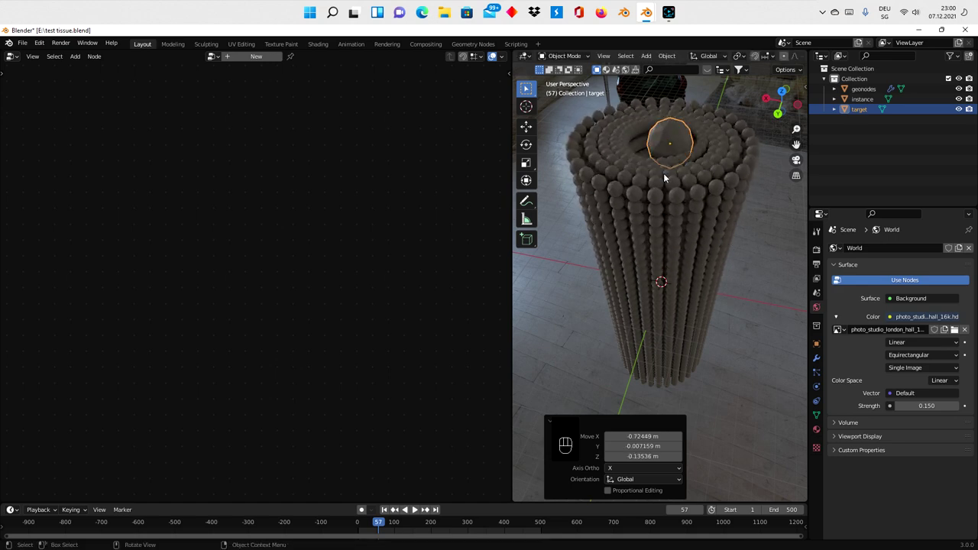
click(662, 175)
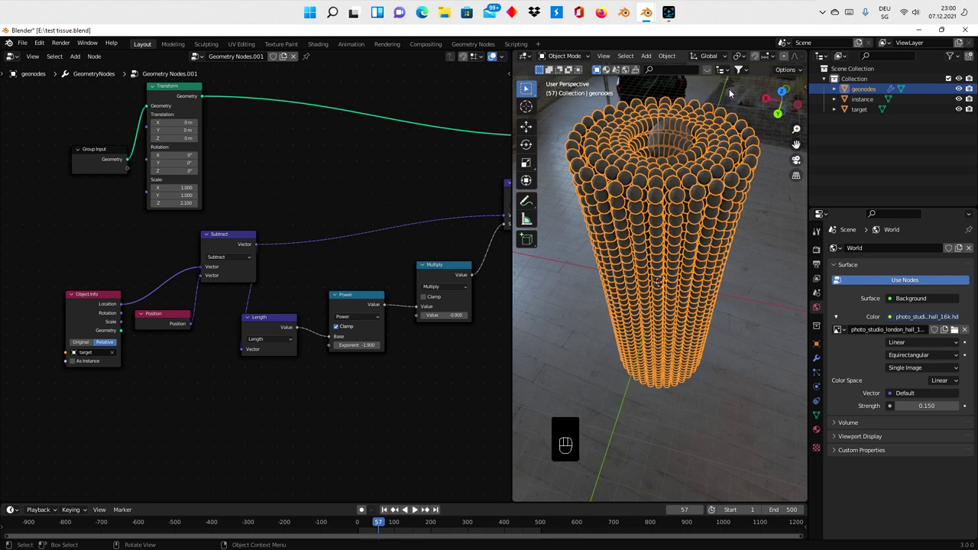
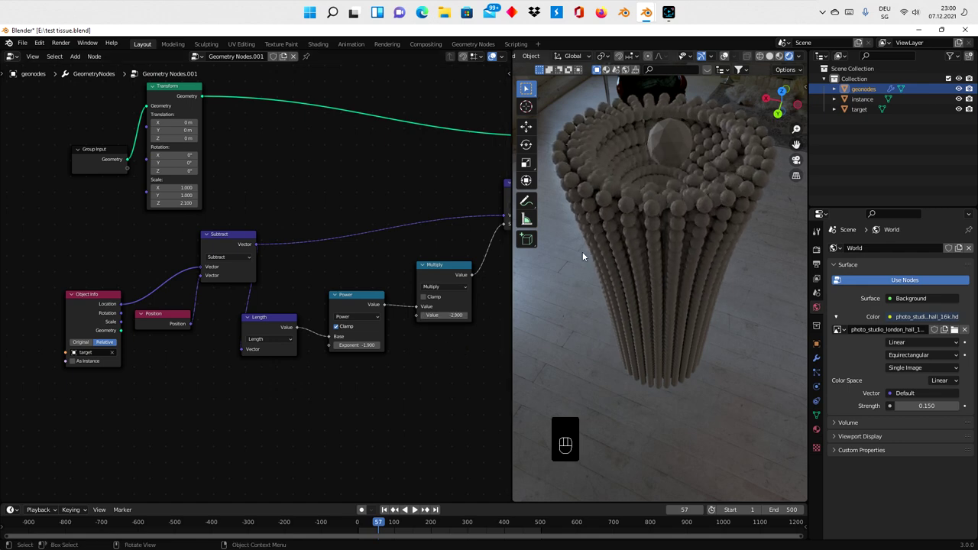
With Multiply at -2.900, select the target in the Outliner and move it down along Z
key(g)
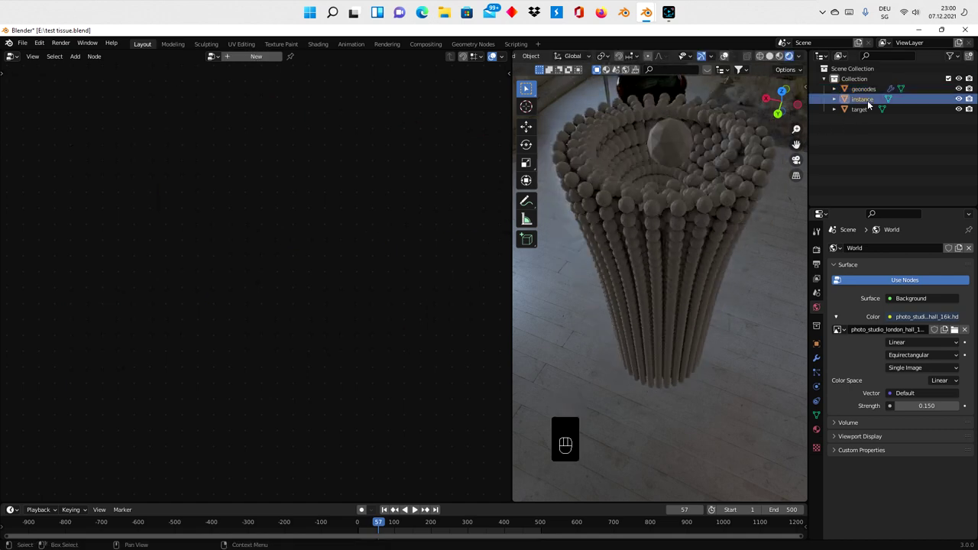
click(869, 112)
drag(745, 174, 697, 194)
drag(696, 190, 711, 175)
key(g)
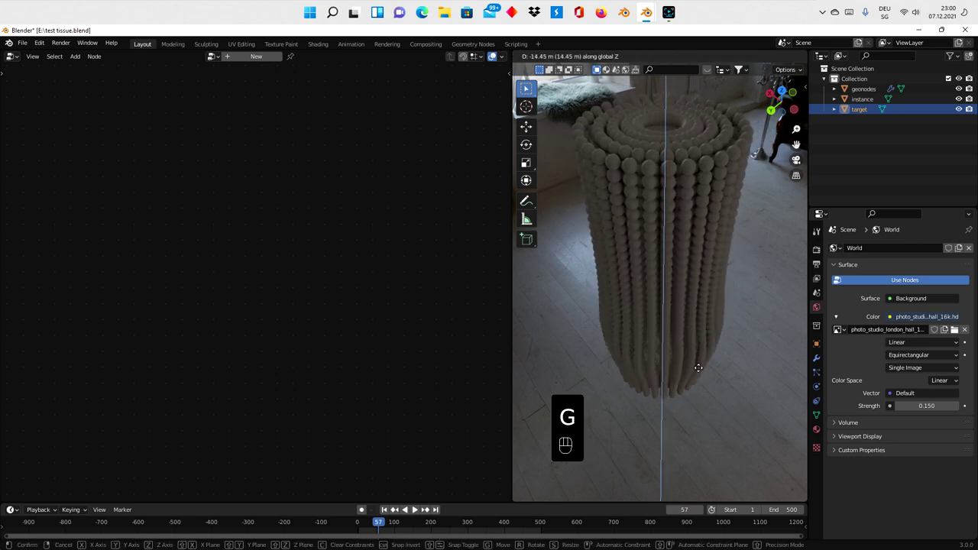